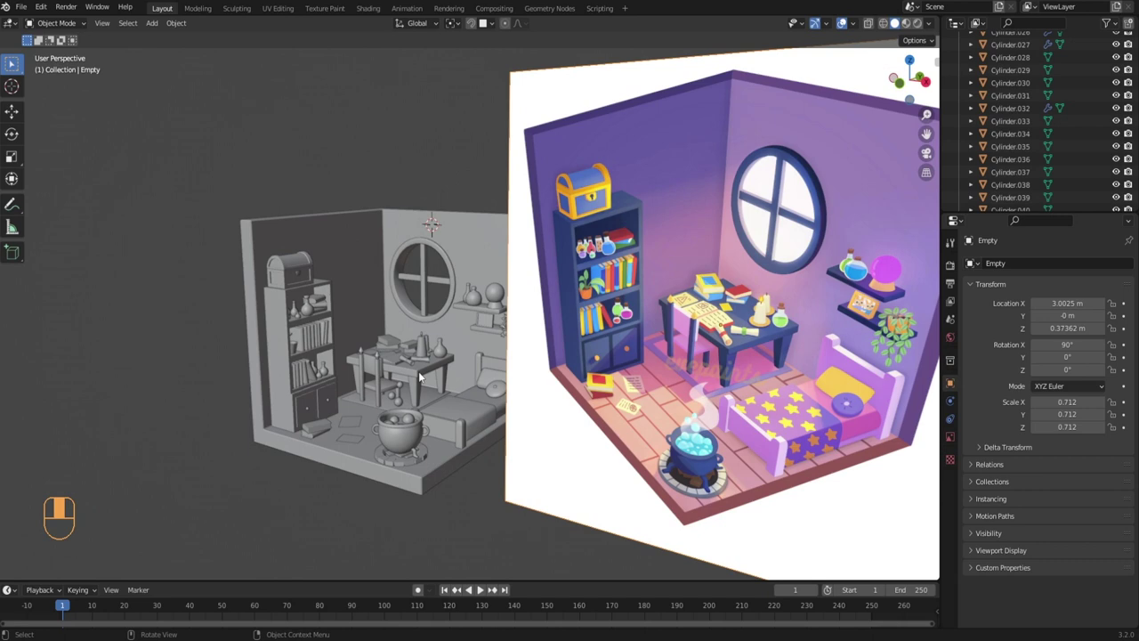
- Select Cube.012 and create a new material for it named dark_purple_mat
click(729, 426)
drag(728, 426, 729, 426)
click(728, 426)
drag(728, 426, 729, 426)
click(728, 426)
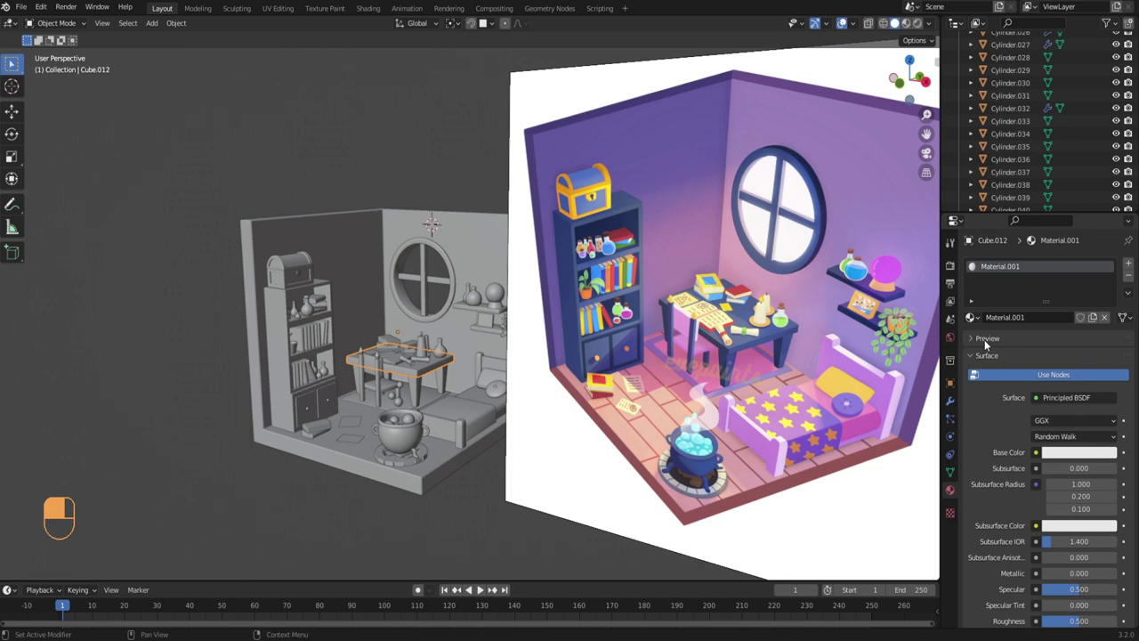
middle_click(729, 426)
click(729, 427)
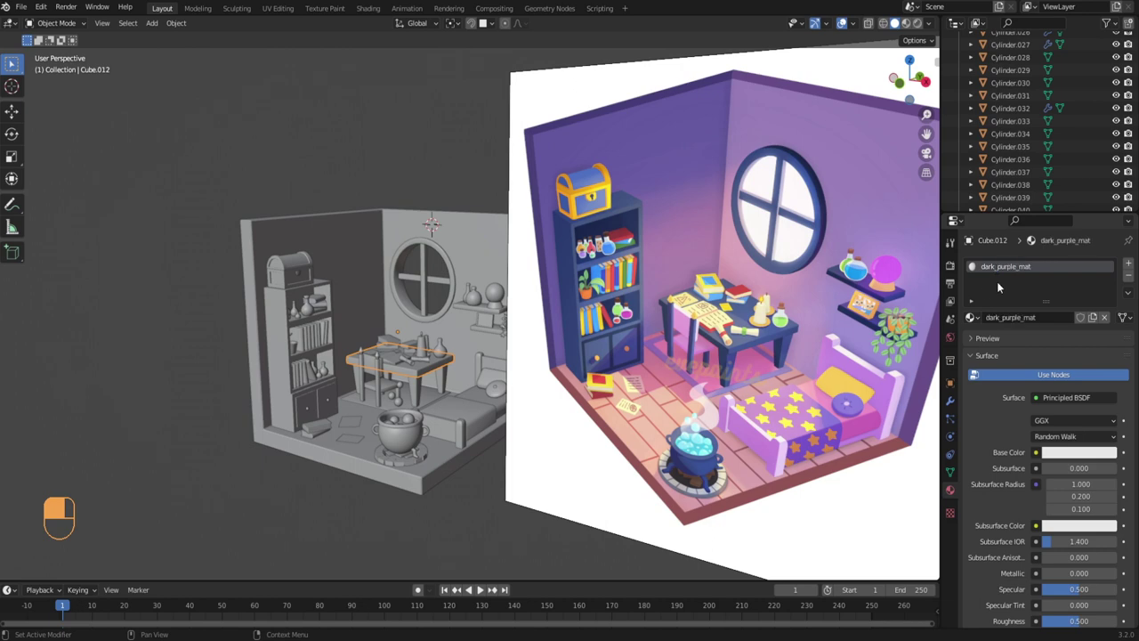
drag(728, 426, 729, 426)
click(729, 427)
- Assign dark_purple_mat to Cube.013 as well, then select Cube.015 and show its empty material list
drag(729, 427, 728, 426)
click(729, 426)
drag(728, 427, 727, 430)
click(727, 429)
drag(726, 429, 727, 429)
drag(727, 429, 727, 430)
drag(727, 430, 727, 430)
click(727, 430)
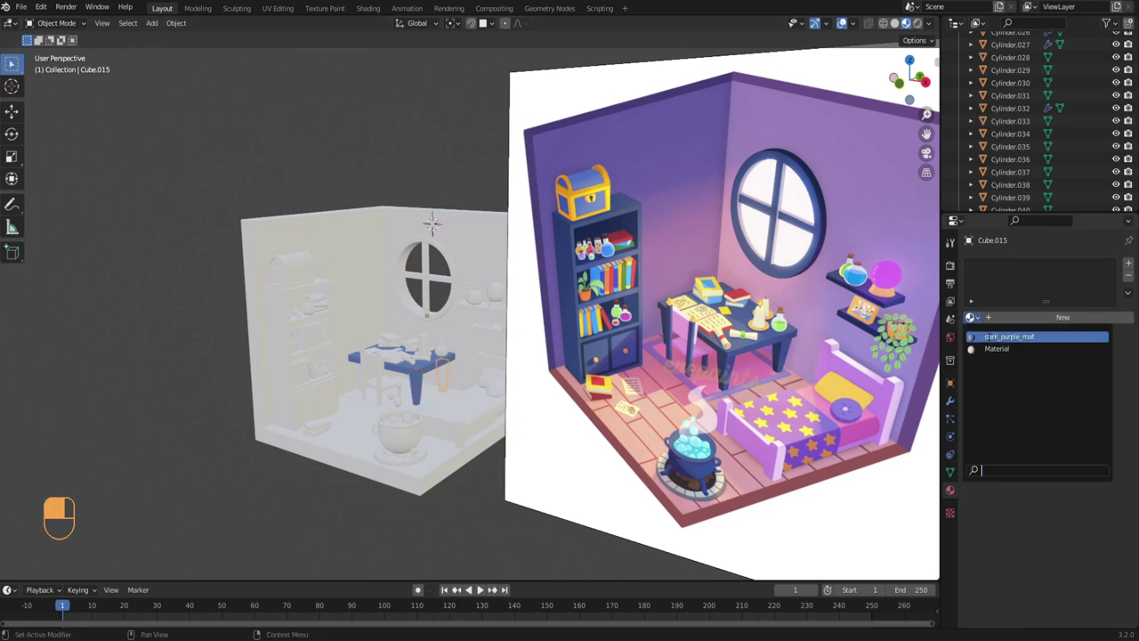
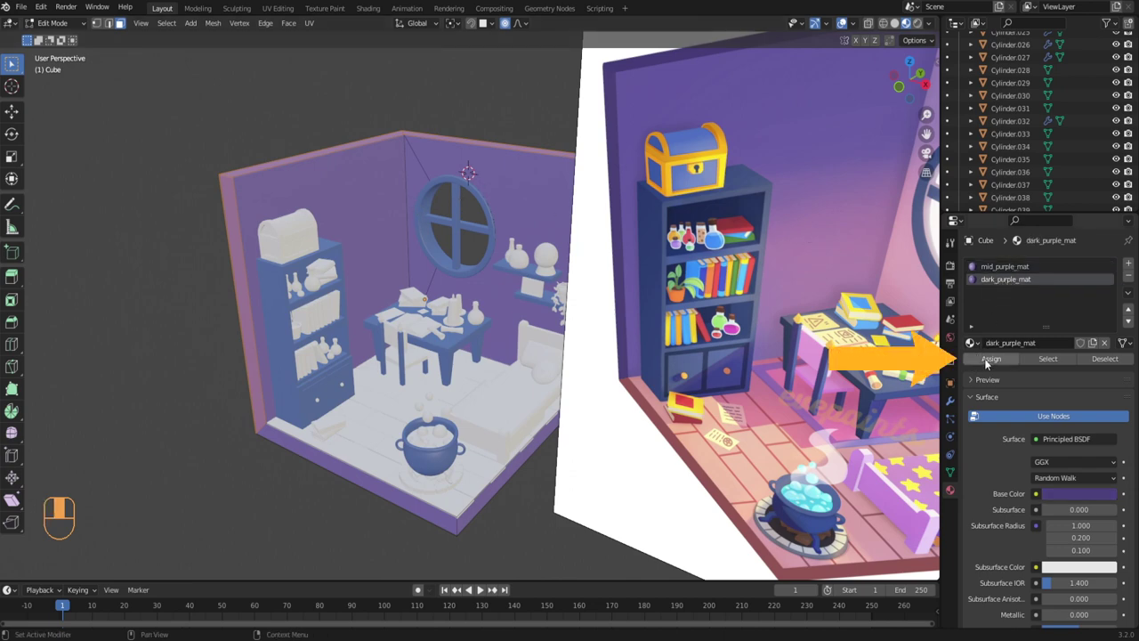
- Assign dark_purple_mat to the wall trim faces and add a blank third slot, Material.001, to the walls
drag(993, 363, 181, 225)
key(Tab)
drag(182, 225, 1130, 267)
drag(1130, 267, 1018, 294)
middle_click(1018, 293)
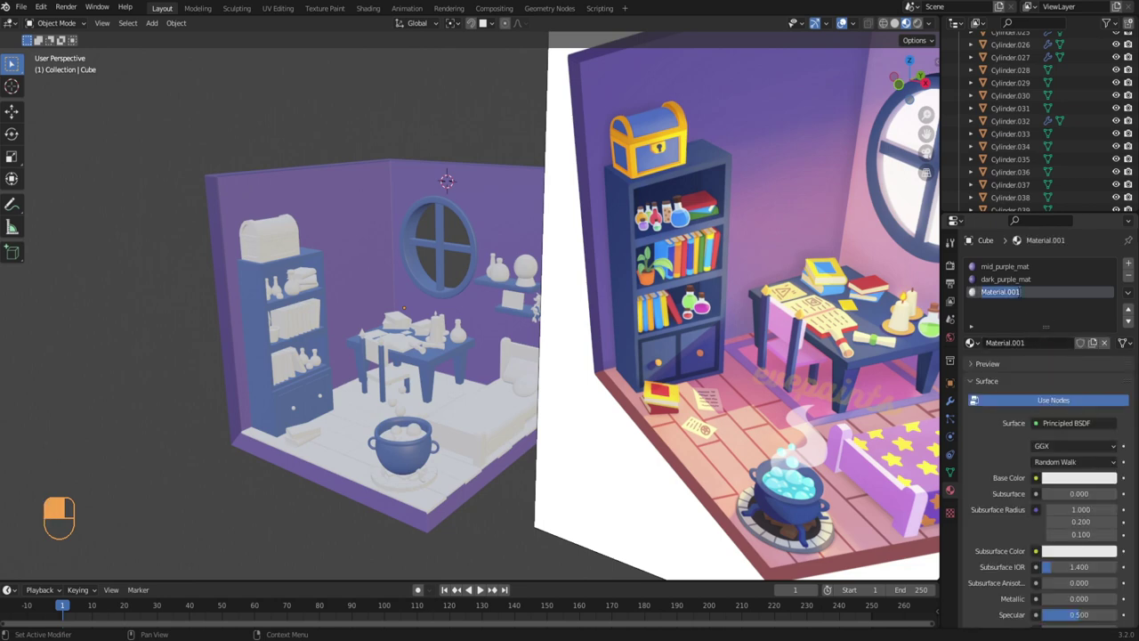
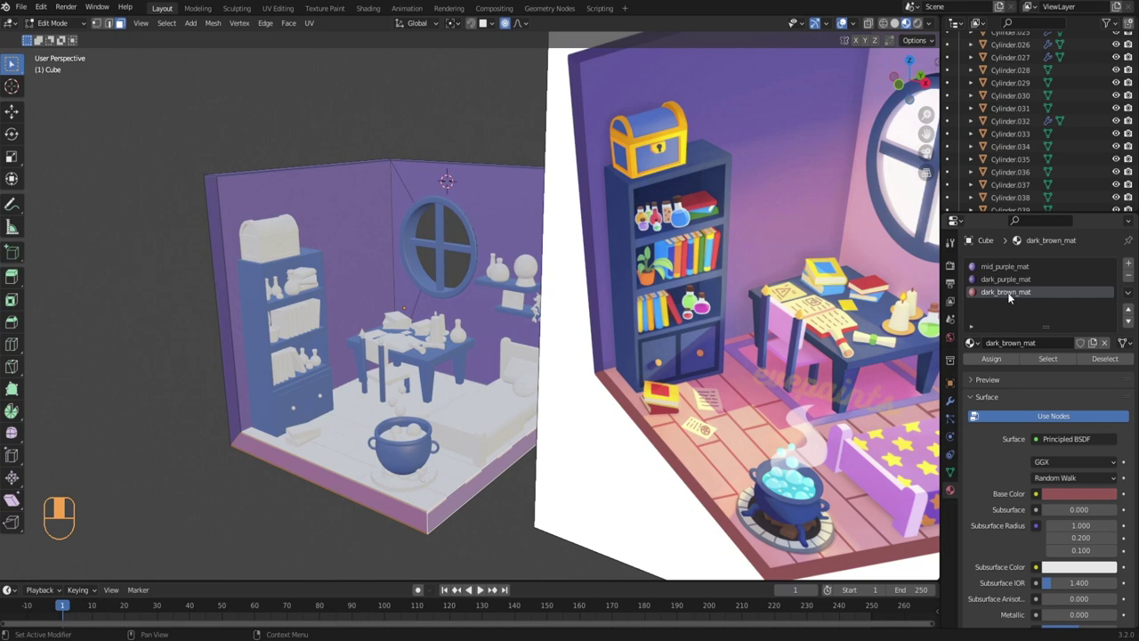
- Assign dark_brown_mat to the base faces, then select Cube.045 for its floor-plank material
drag(990, 363, 281, 492)
key(Tab)
drag(281, 492, 376, 445)
right_click(467, 445)
click(377, 443)
drag(377, 444, 401, 450)
click(1039, 318)
middle_click(1039, 319)
drag(1002, 266, 794, 435)
drag(401, 449, 454, 420)
drag(454, 420, 871, 29)
key(KP_7)
key(Tab)
key(a)
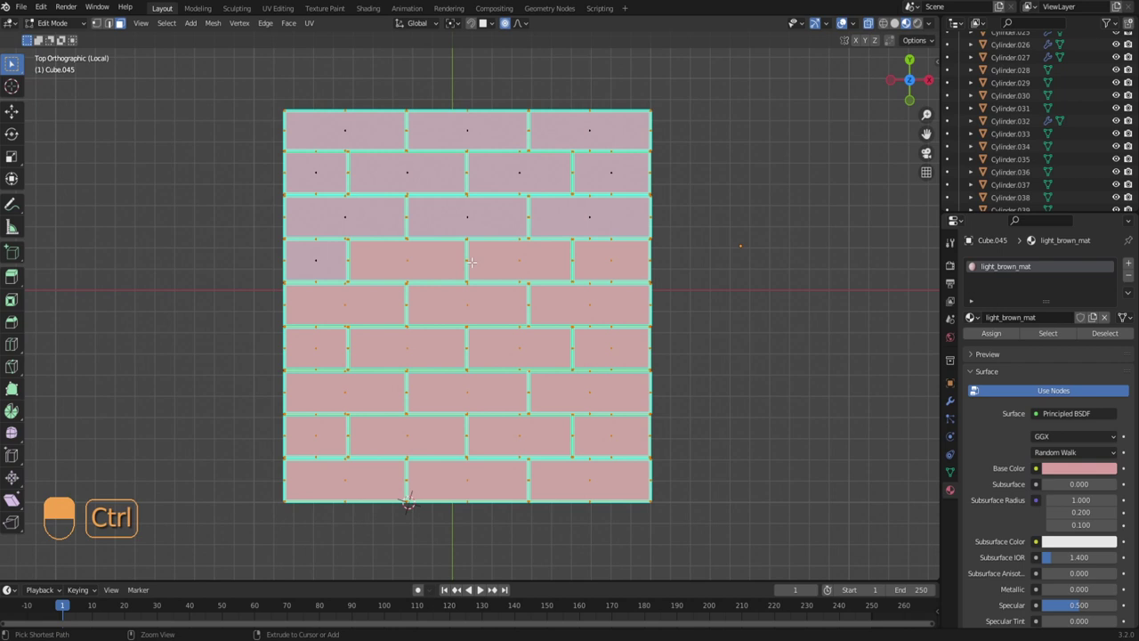
- Extend the selection across the remaining floor planks for dark_brown_mat
key(ctrl+z)
key(ctrl+z)
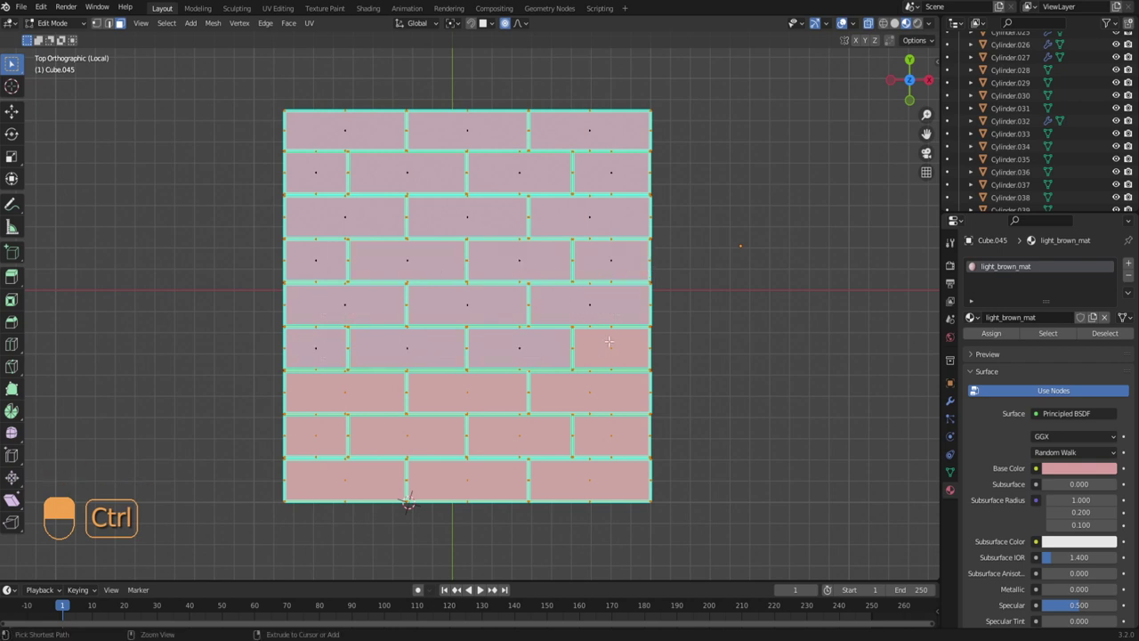
key(ctrl+z)
key(ctrl+z)
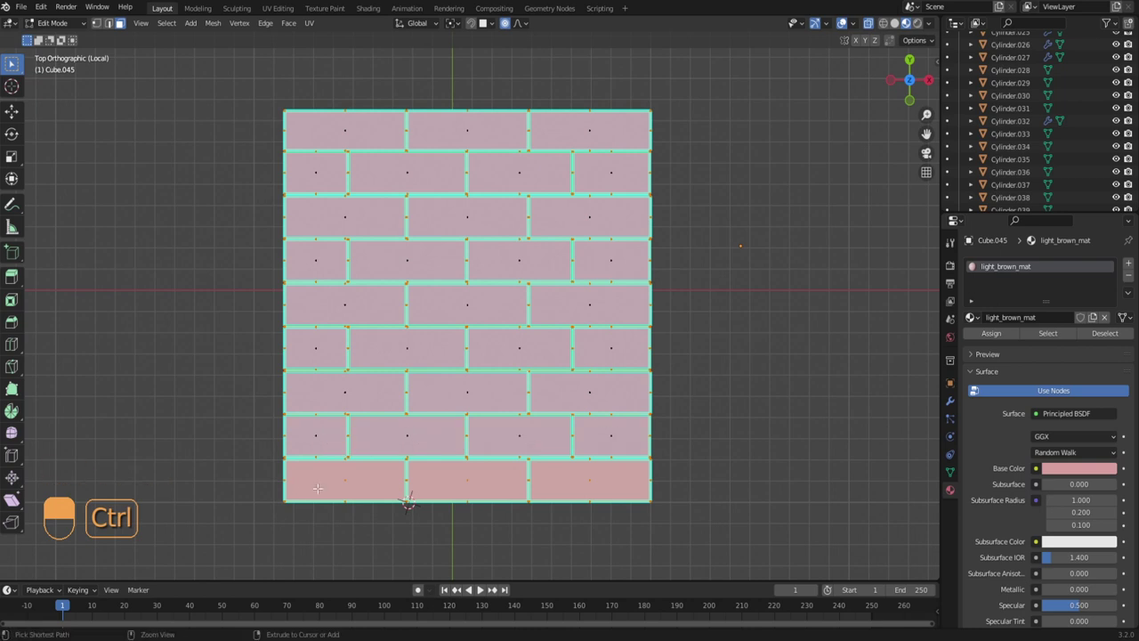
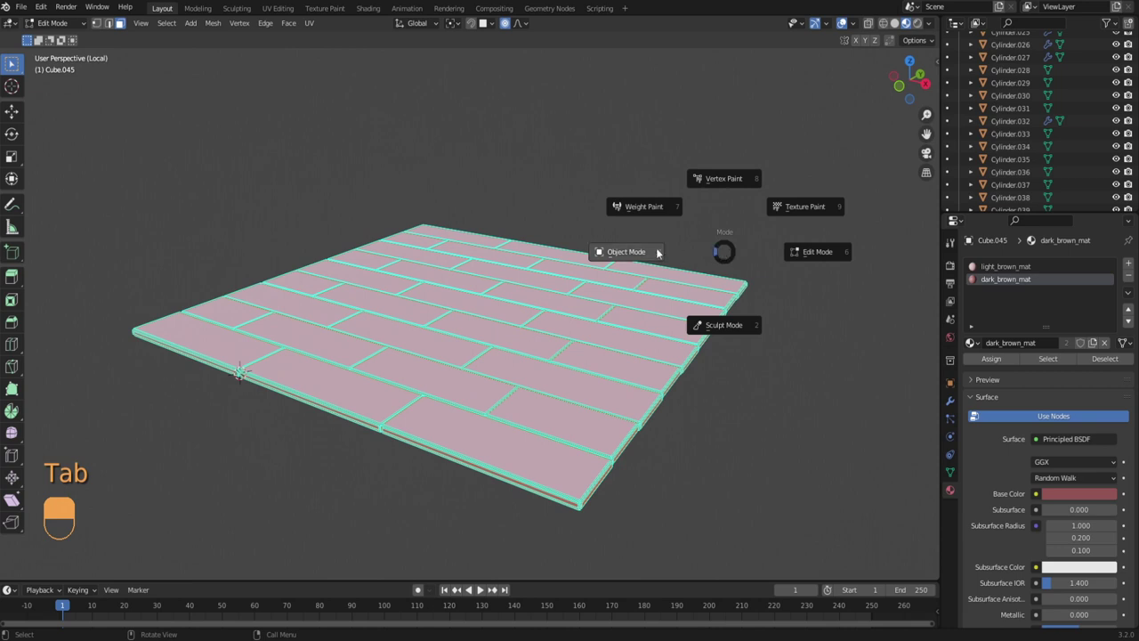
- Return to Object Mode and leave local view to show the whole room
drag(661, 222, 721, 315)
key(/)
- Rename Cube.003's material to light_purple_mat and bring up its base colour picker
drag(721, 315, 1009, 269)
drag(721, 315, 722, 315)
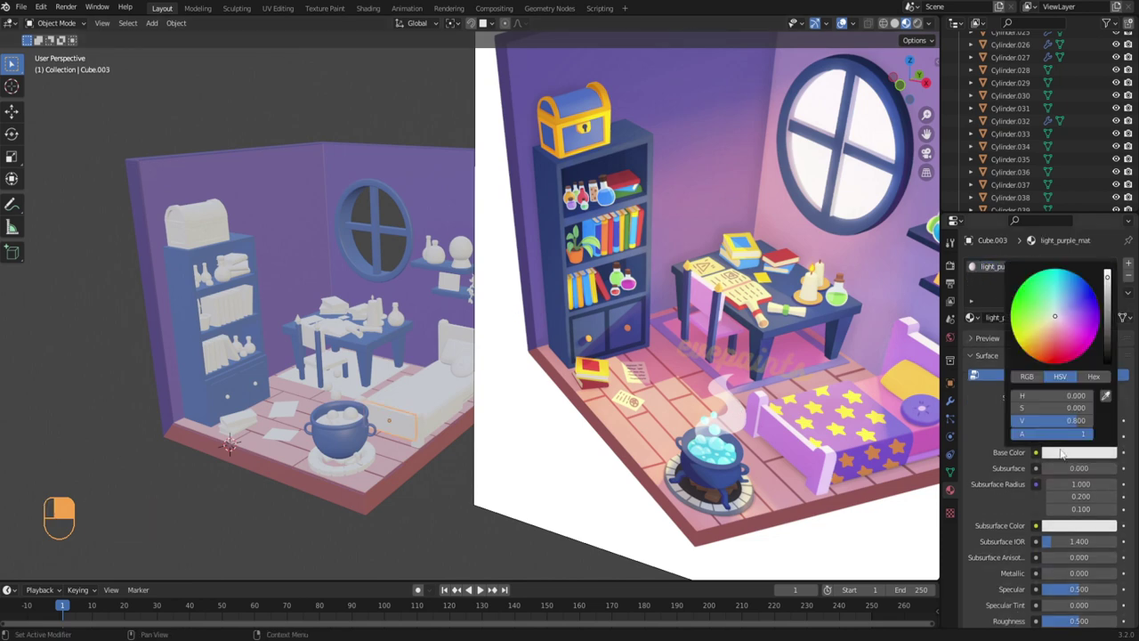
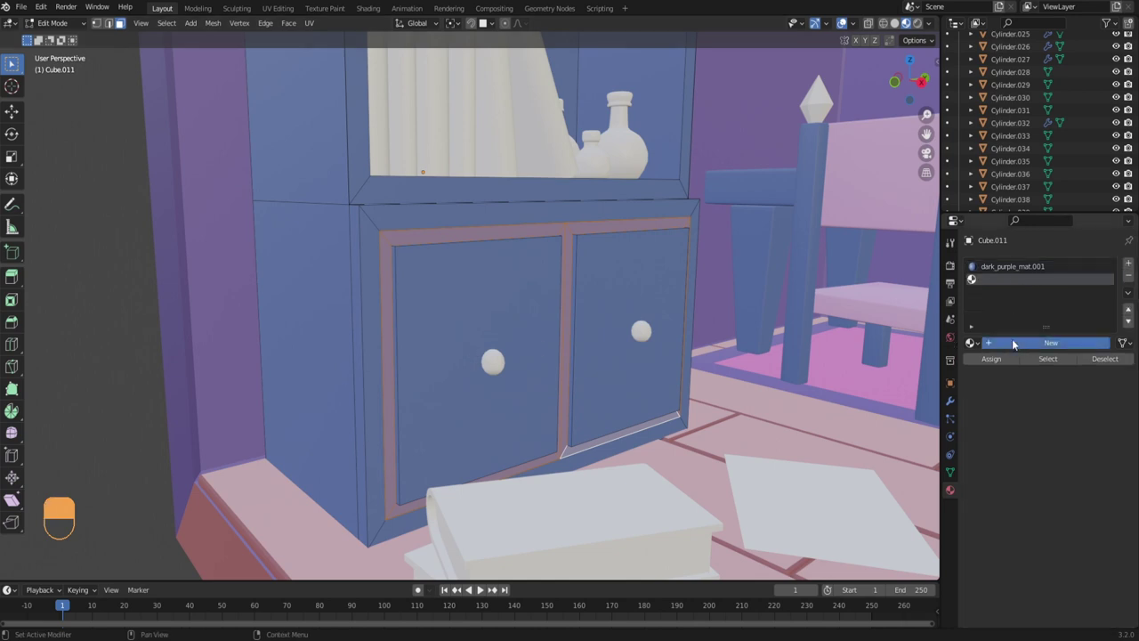
- Create darkest_purple_mat in Cube.011's second slot and bring up its base colour picker
right_click(1008, 280)
drag(1008, 280, 1070, 492)
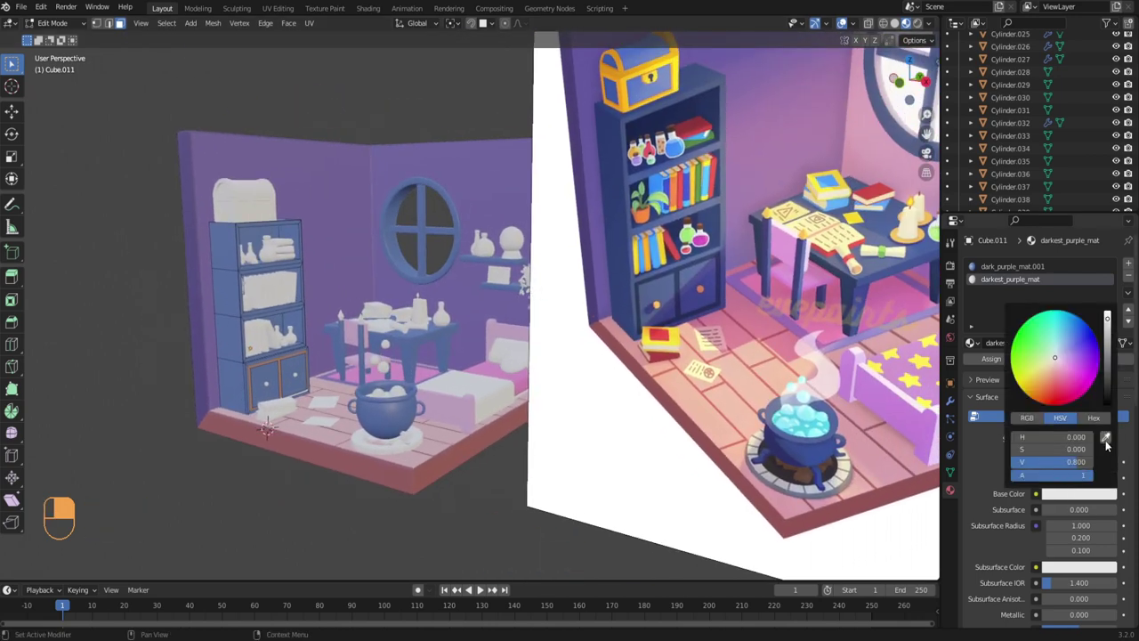
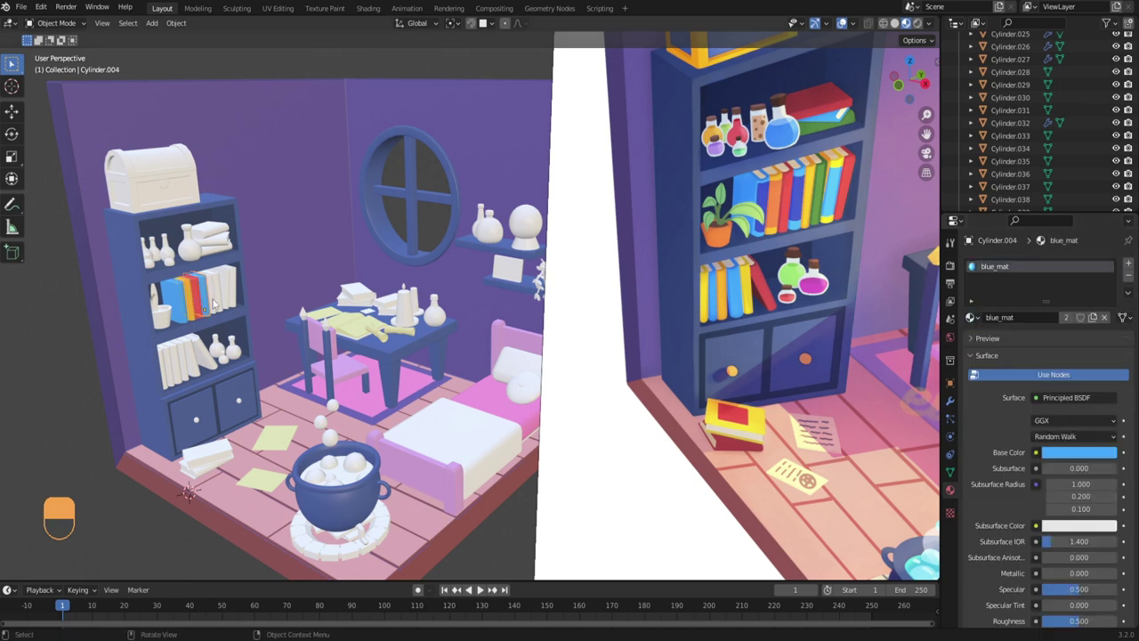
- Select the yellow_mat cylinder and its linked book faces
click(217, 301)
key(l)
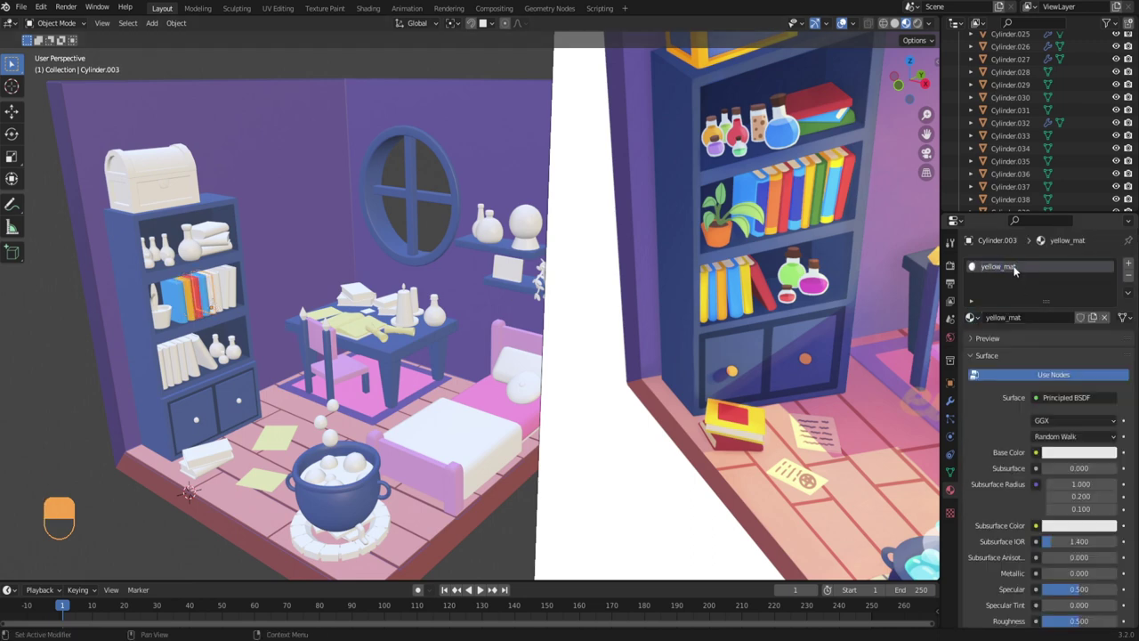
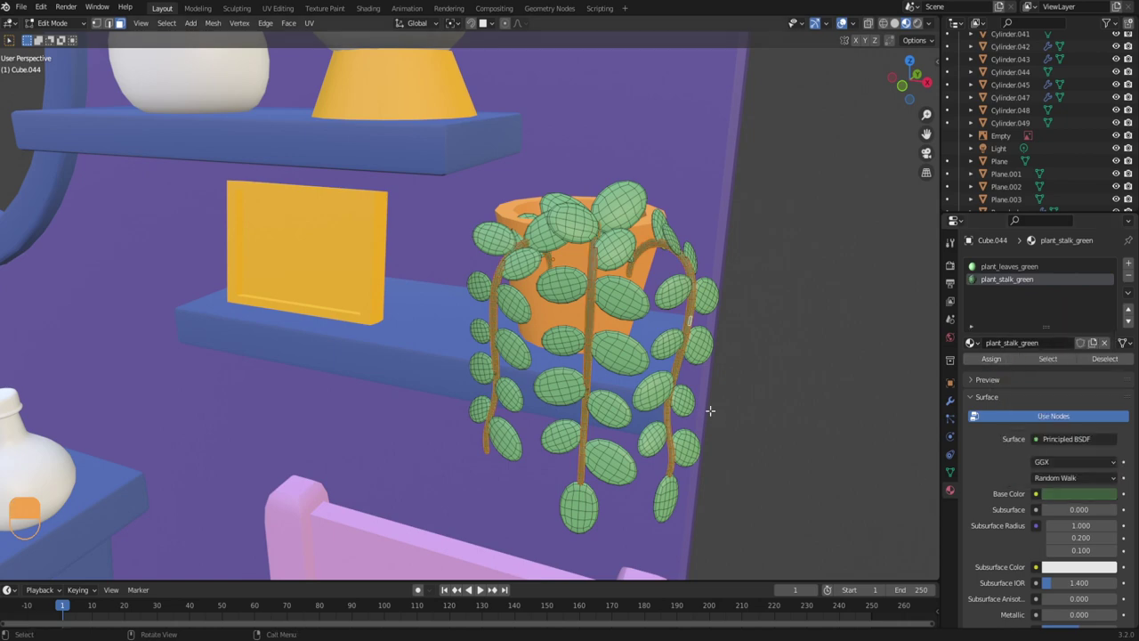
- Select the linked leaf and stalk faces of the plants for the plant_leaves_green and plant_stalk_green materials
drag(1059, 481, 1030, 465)
key(l)
click(812, 345)
key(shift+Tab)
key(l)
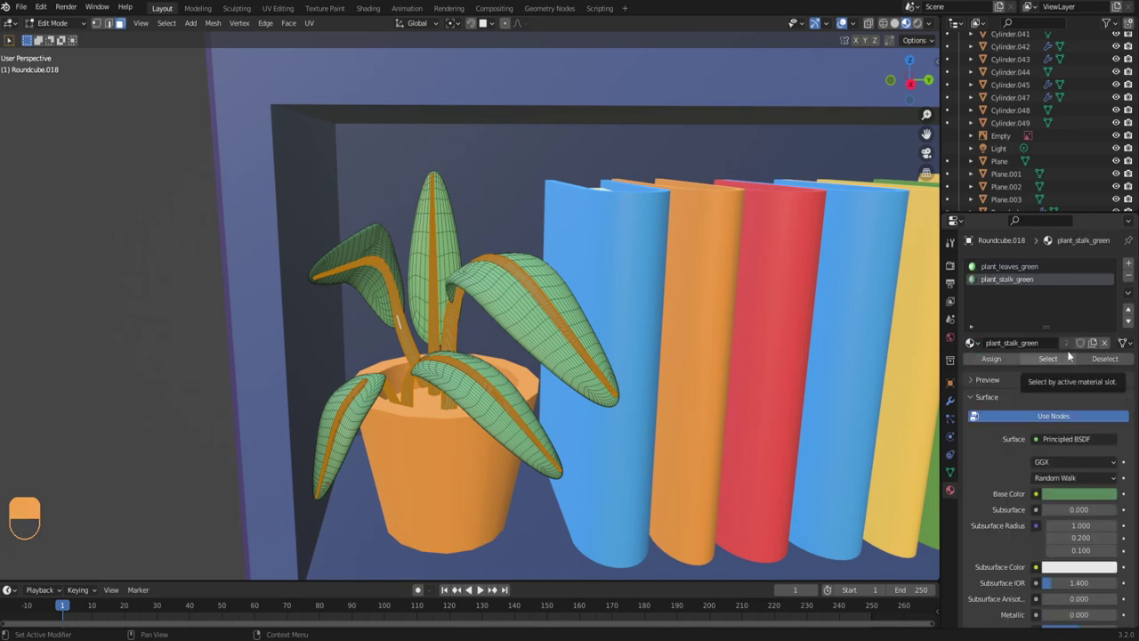
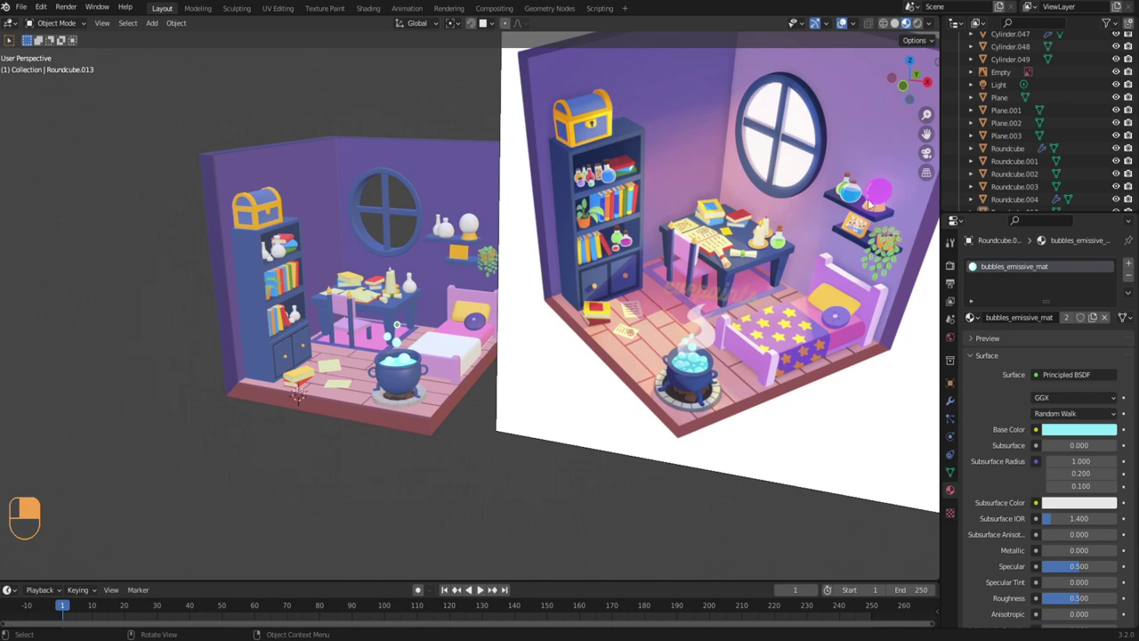
drag(269, 254, 372, 235)
drag(373, 235, 1023, 322)
drag(1022, 322, 1011, 270)
right_click(1011, 270)
drag(1011, 269, 1092, 430)
drag(1093, 431, 803, 69)
drag(802, 69, 916, 30)
drag(917, 30, 257, 221)
drag(257, 220, 270, 241)
drag(270, 241, 370, 324)
key(ctrl+z)
drag(302, 307, 332, 319)
drag(350, 317, 331, 357)
drag(583, 297, 564, 274)
drag(557, 292, 535, 325)
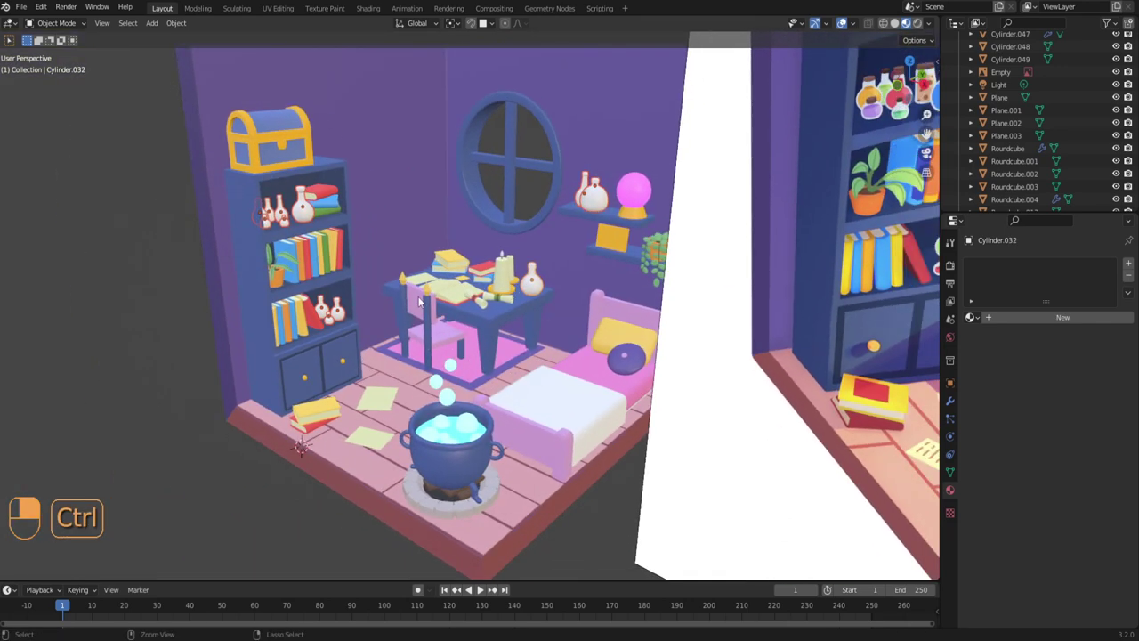
- Join the selected potion bottle parts into one object with Ctrl+J
key(ctrl+j)
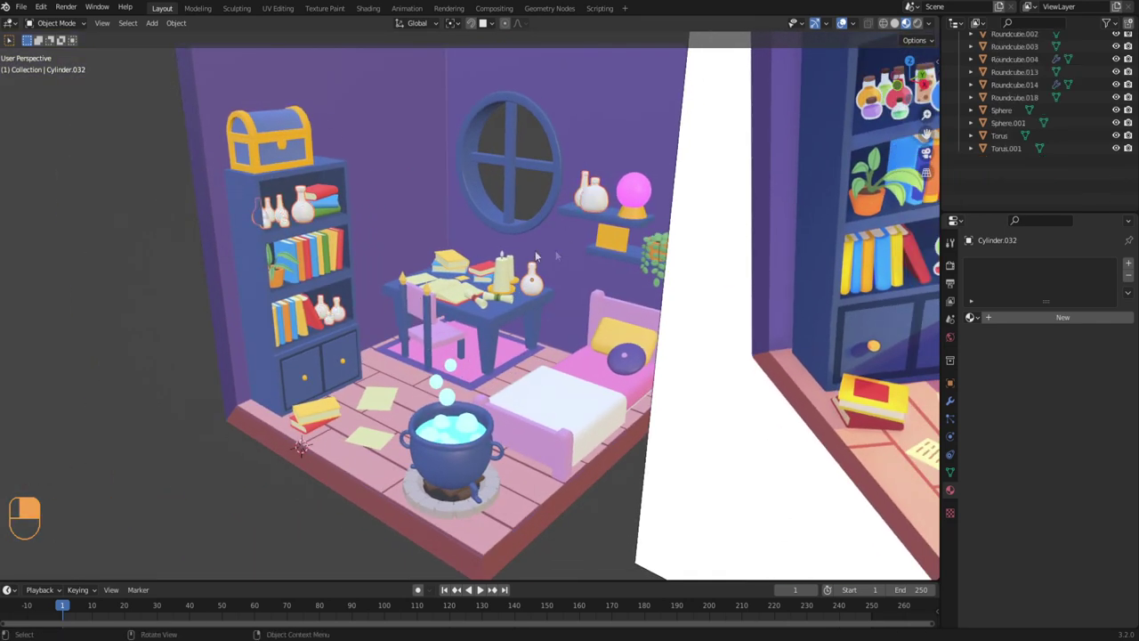
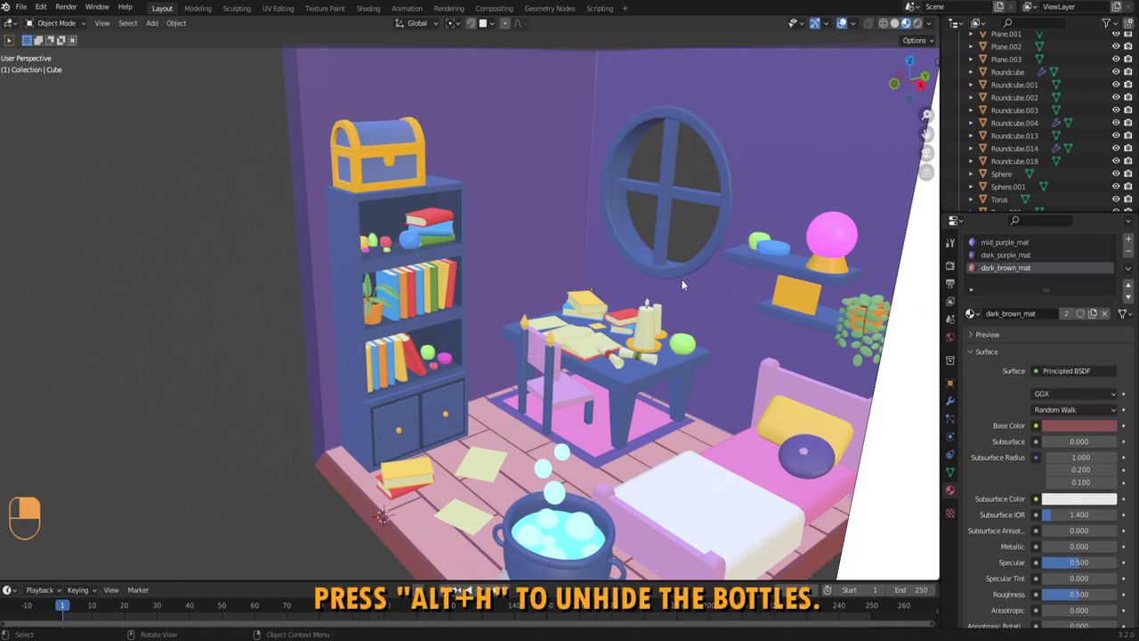
- Unhide all hidden objects with Alt+H, restoring the potion bottles
key(alt+h)
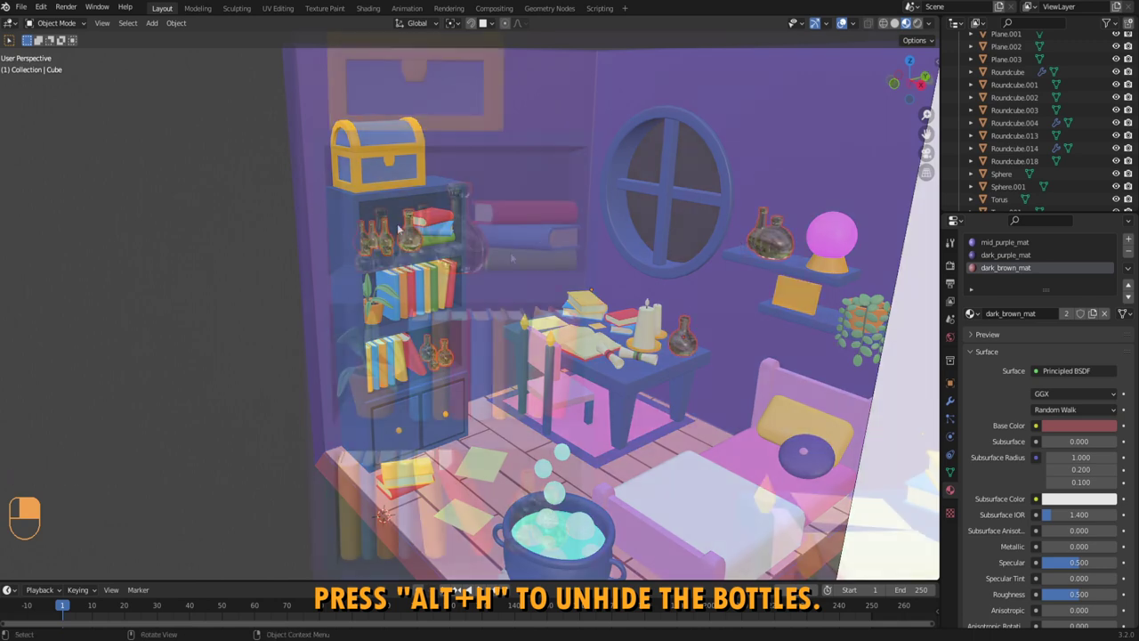
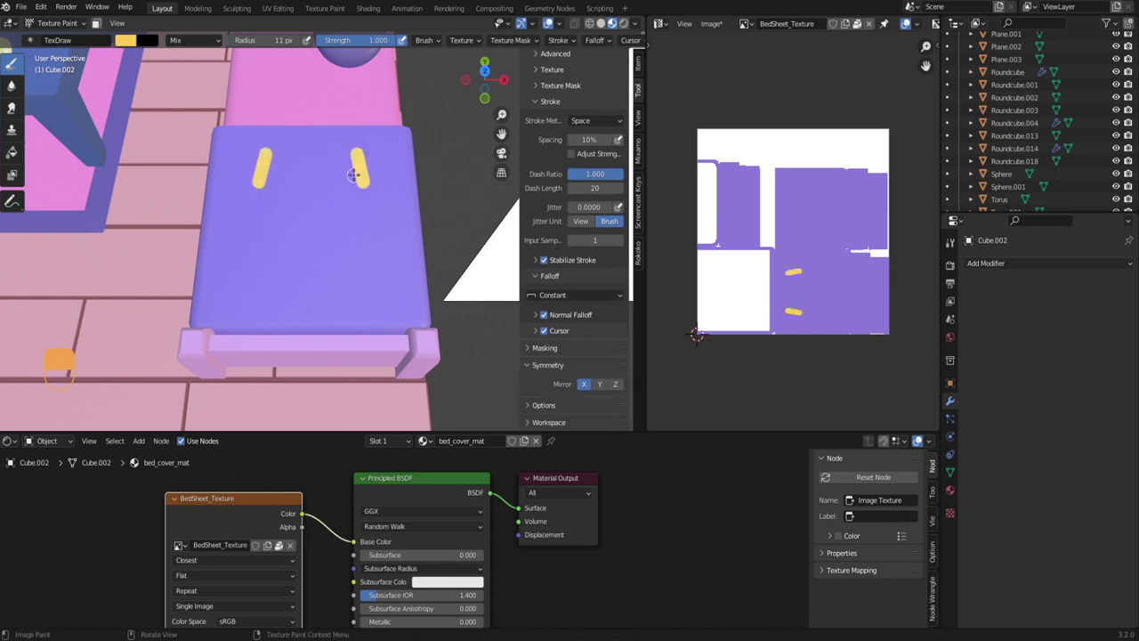
- Undo the first yellow star strokes on the bed cover so they can be redrawn
key(ctrl+z)
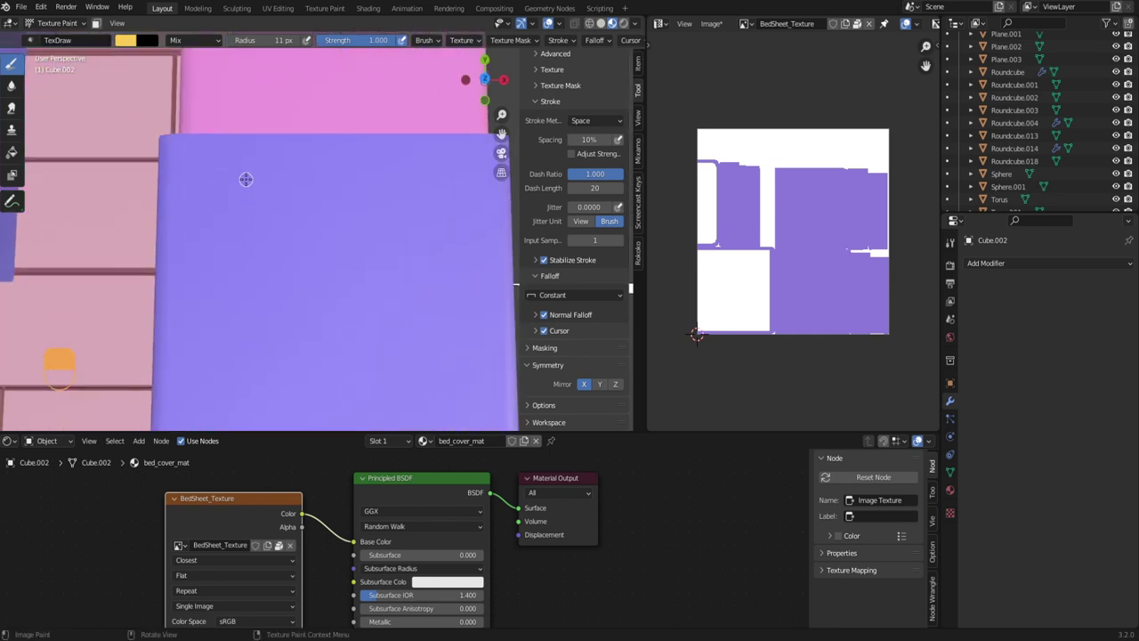
key(ctrl+z)
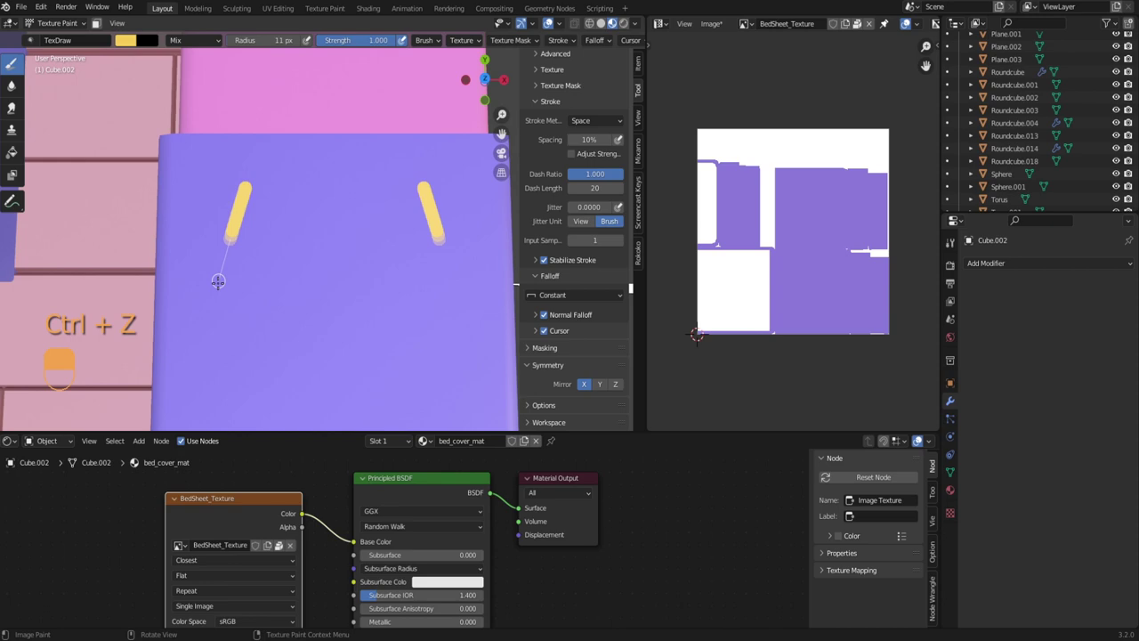
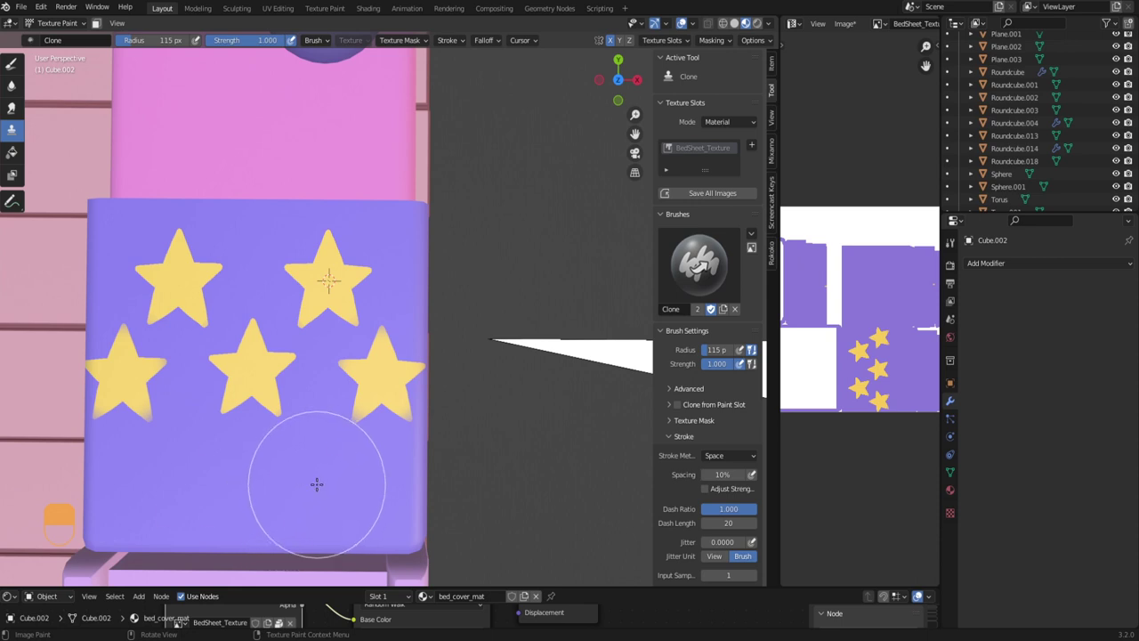
- Undo one more stray yellow stroke before cloning the stars across the sheet
key(ctrl+z)
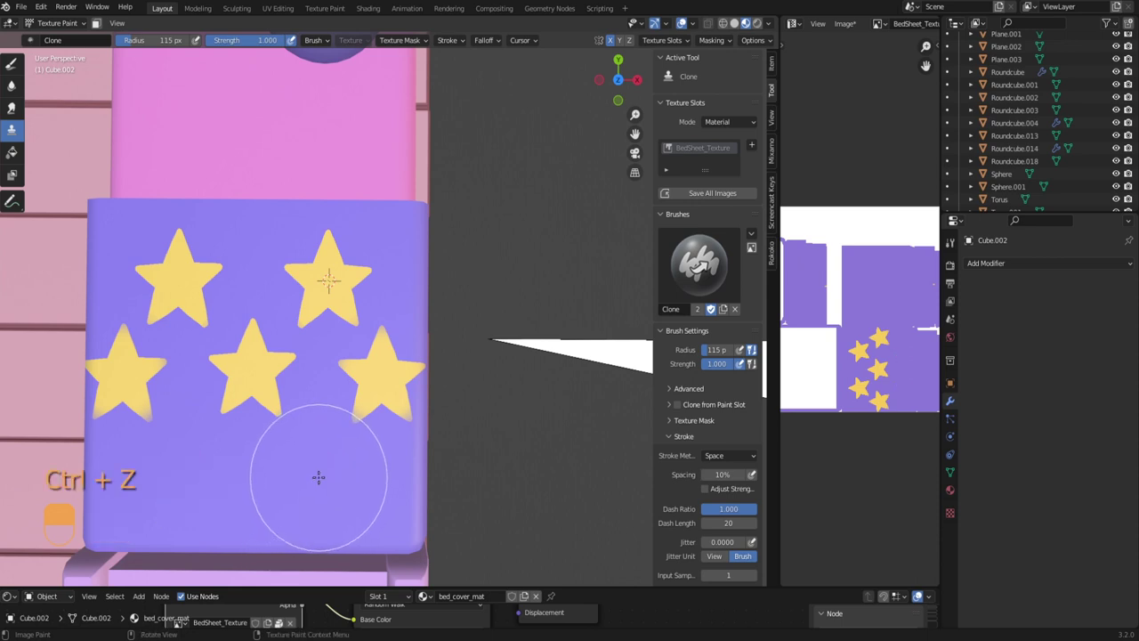
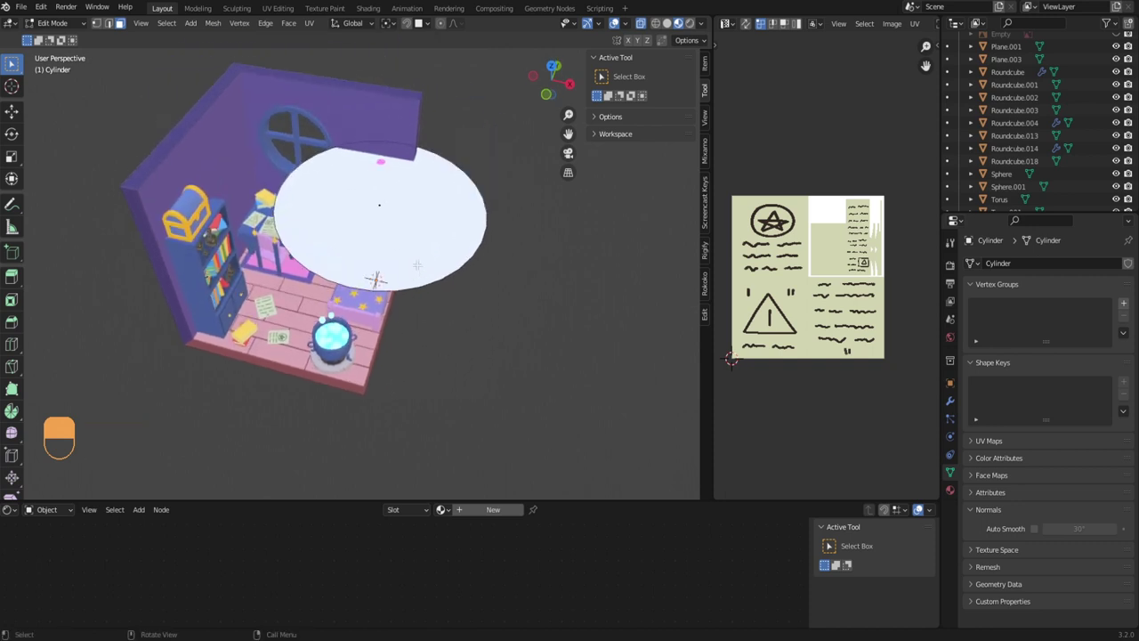
- Rotate, scale and move the white glass cylinder until it sits inside the round window frame
key(Tab)
key(r)
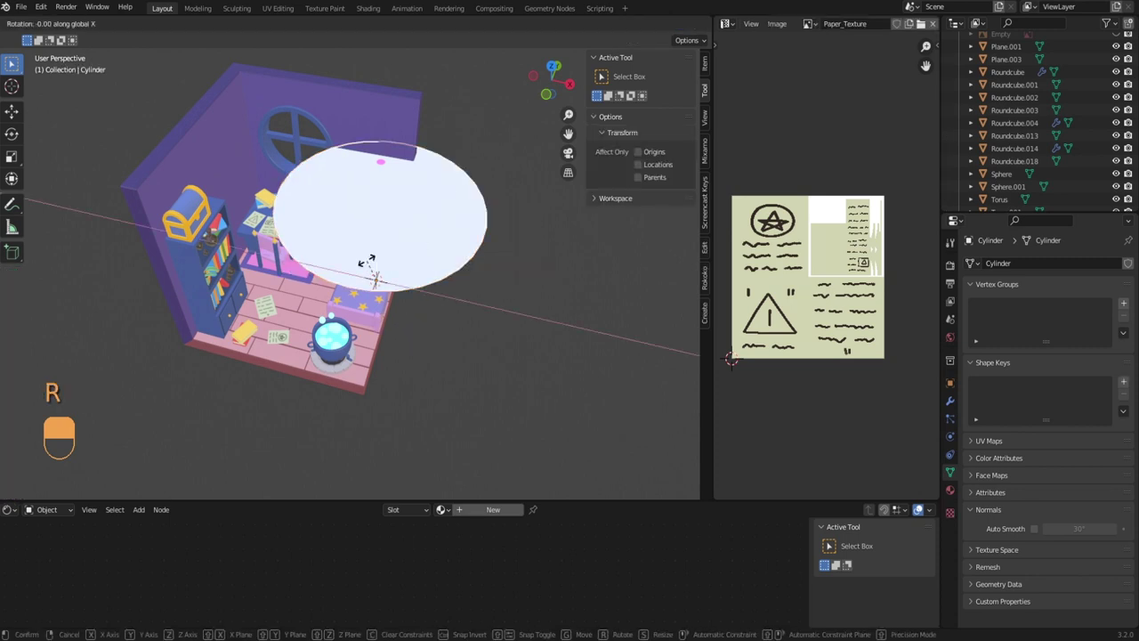
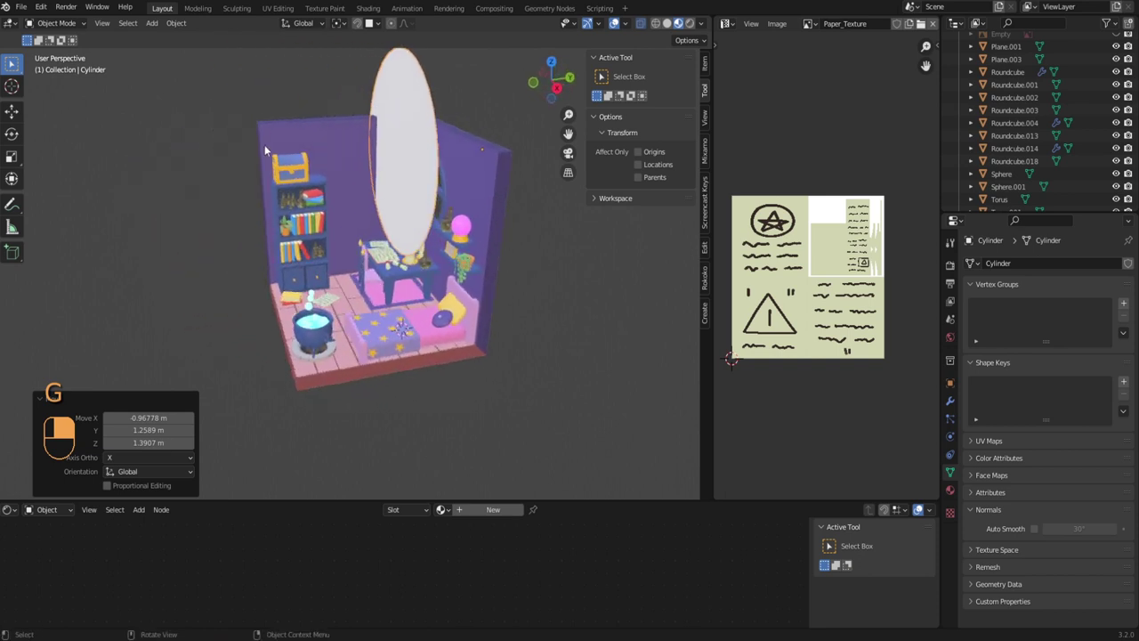
key(g)
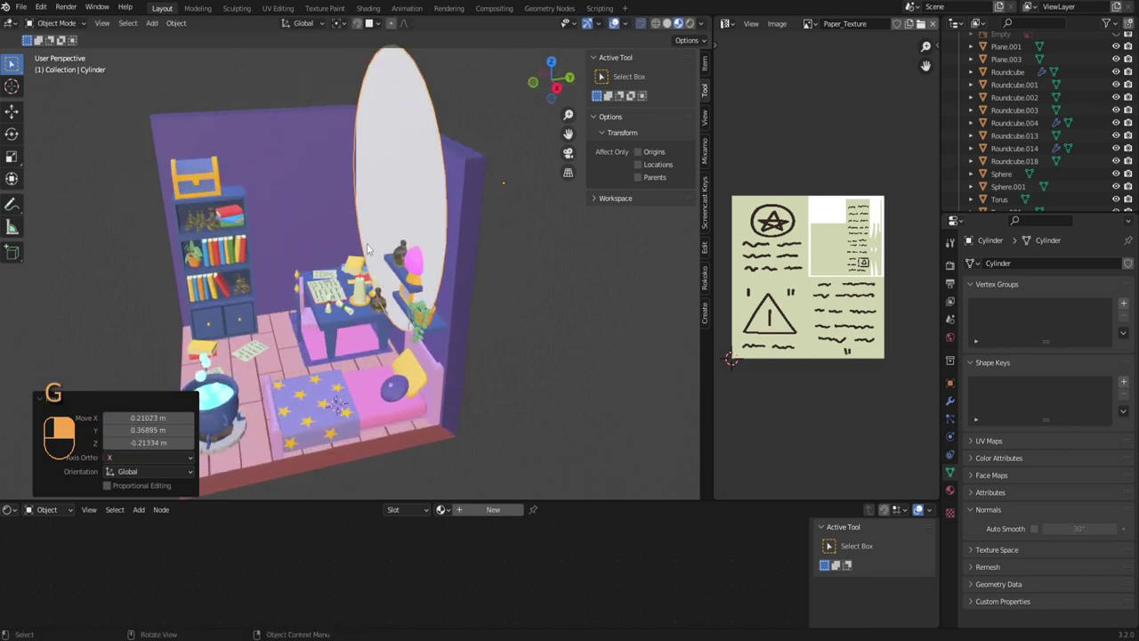
key(s)
key(g)
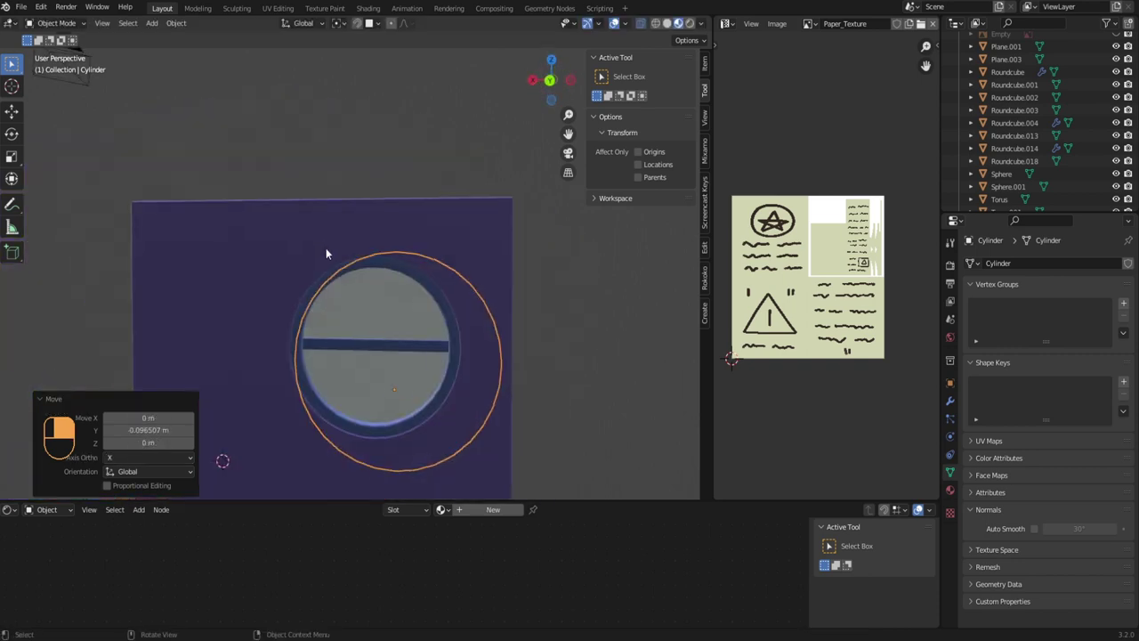
key(g)
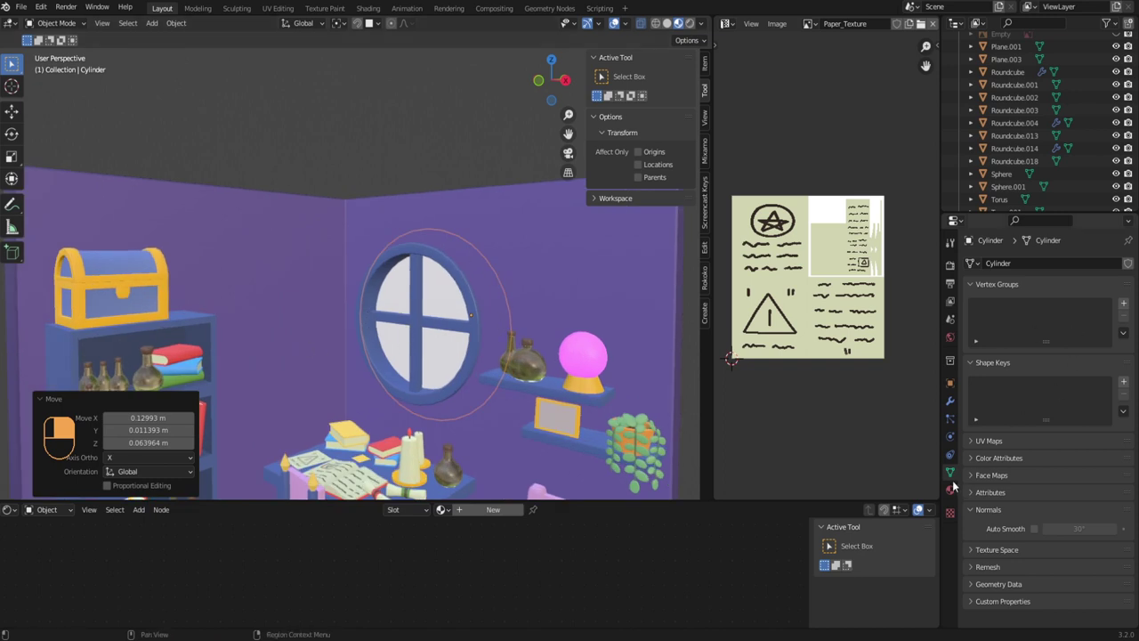
middle_click(955, 491)
- Select the window disc ready to receive its transparent glass material
right_click(955, 491)
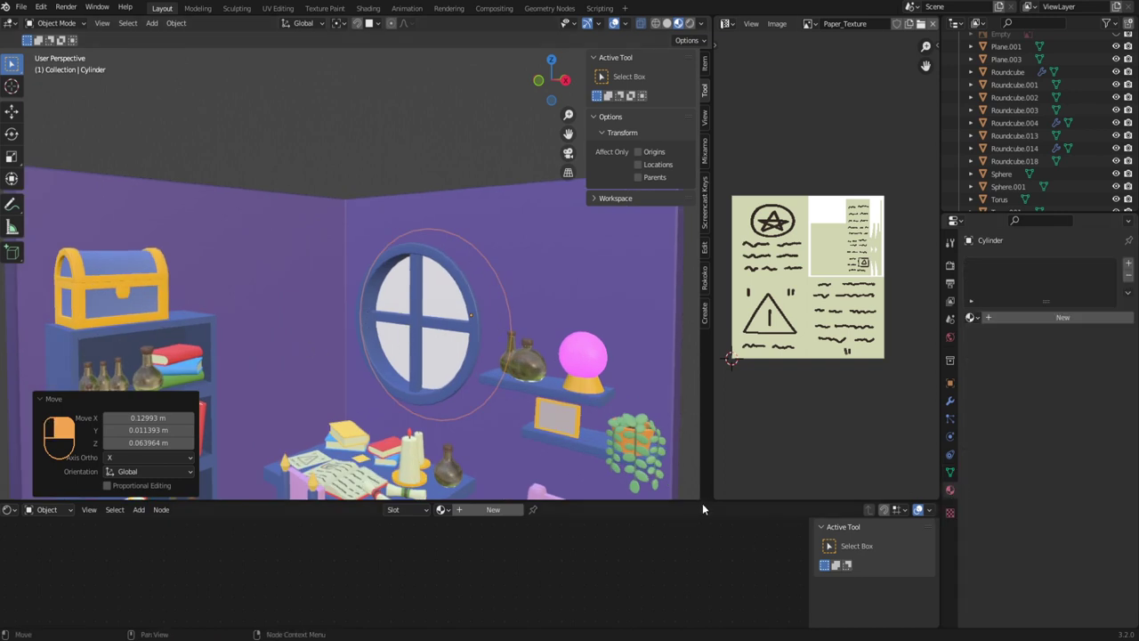
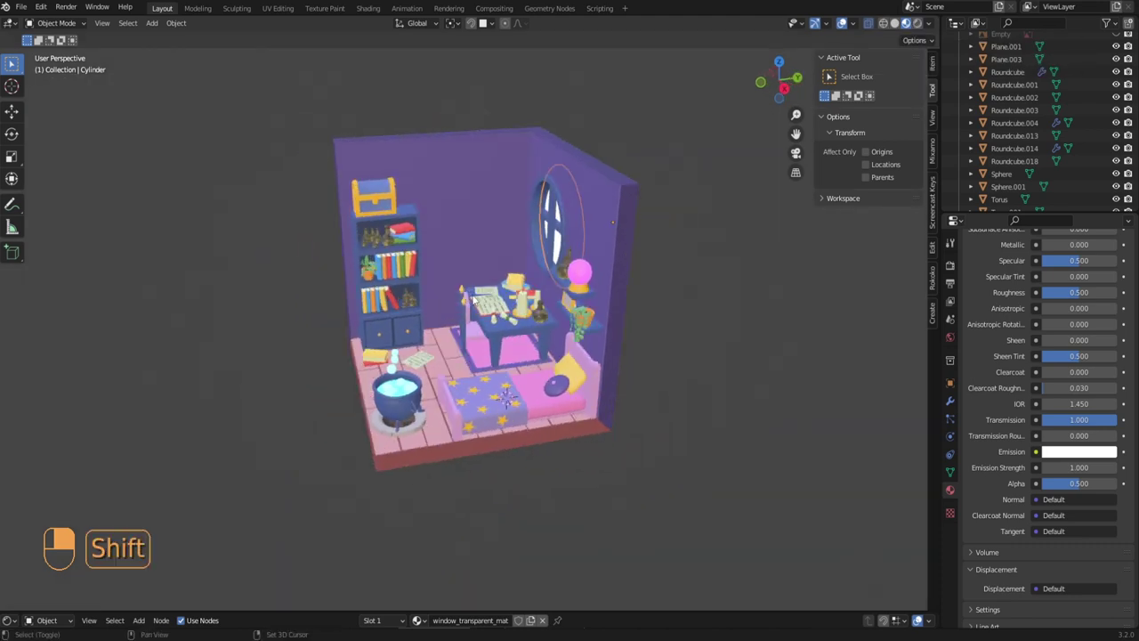
- Add a Spot light outside the round window and move, aim and enlarge it to shine into the room
key(shift+a)
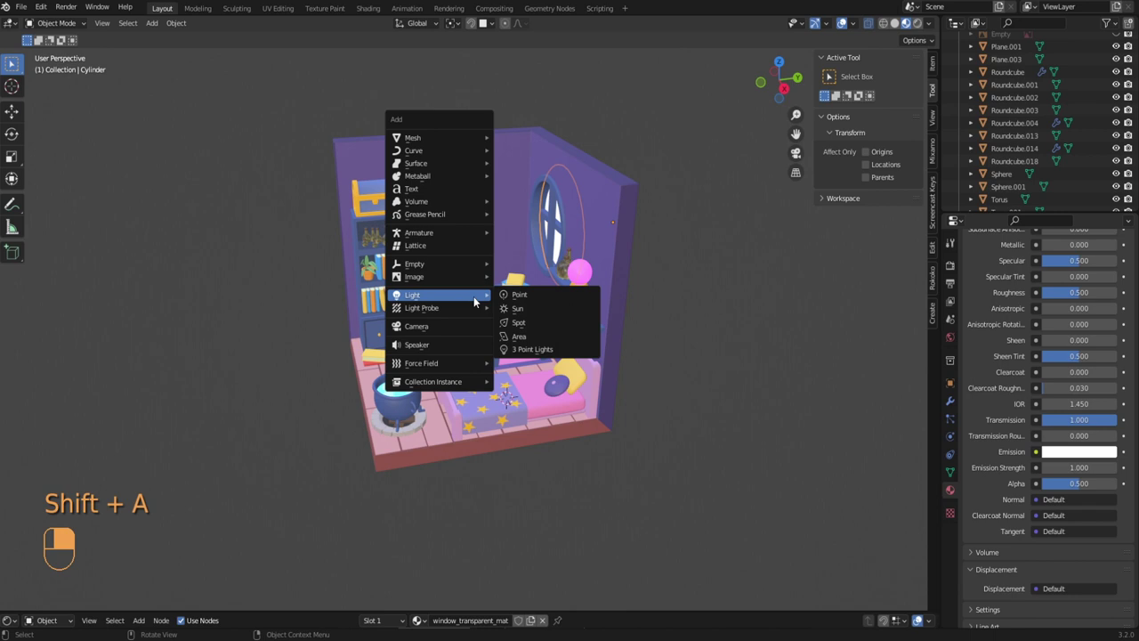
drag(526, 311, 576, 293)
key(s)
key(g)
key(r)
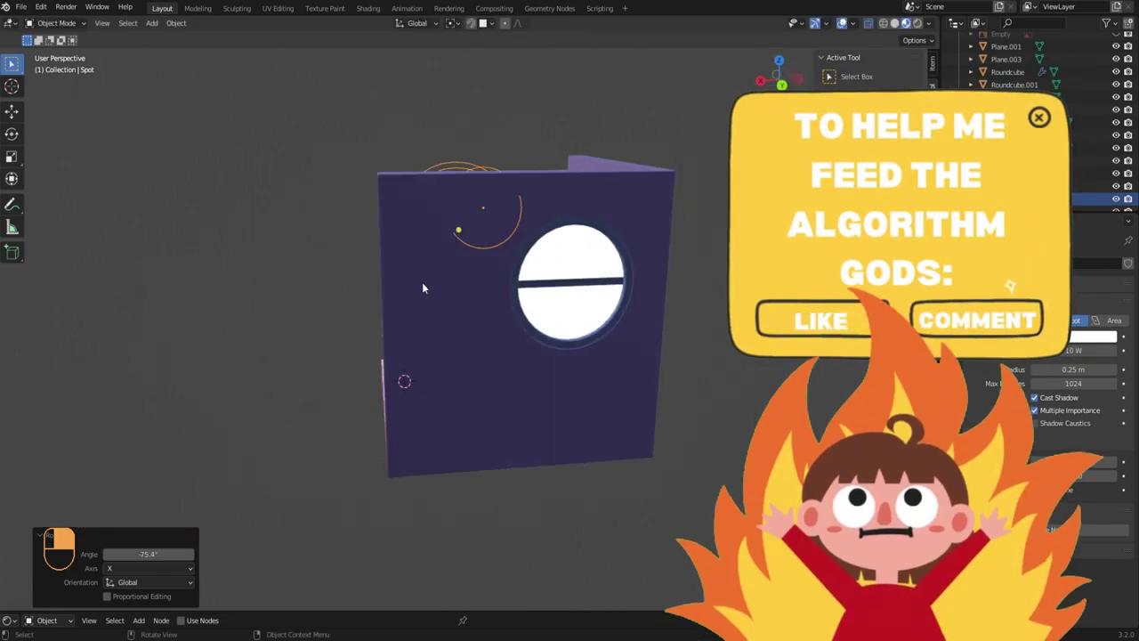
key(g)
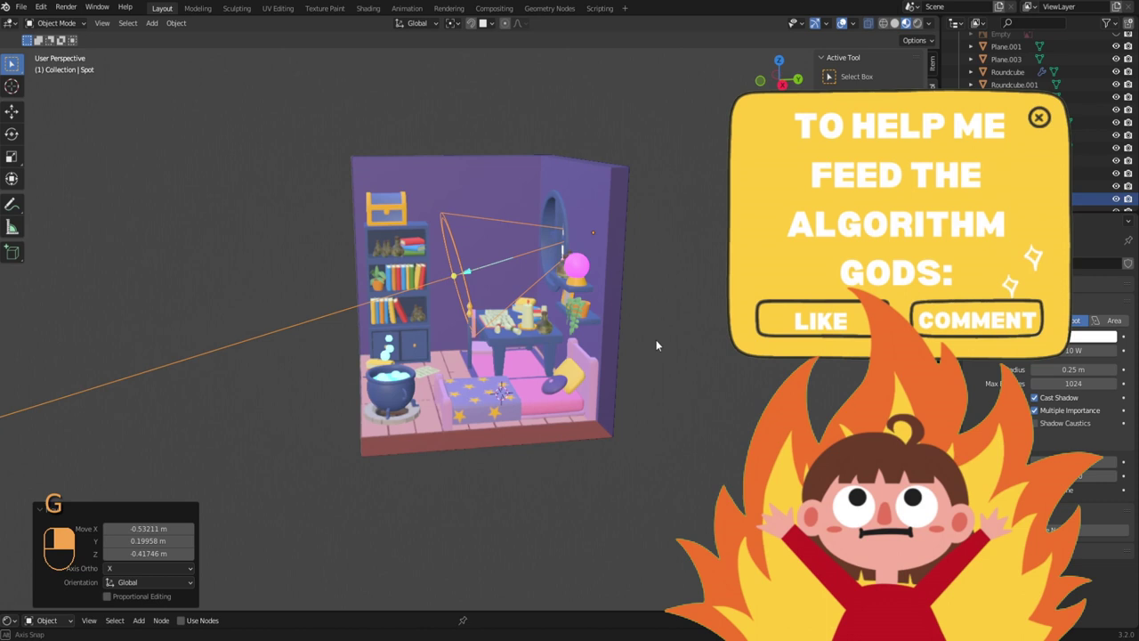
key(s)
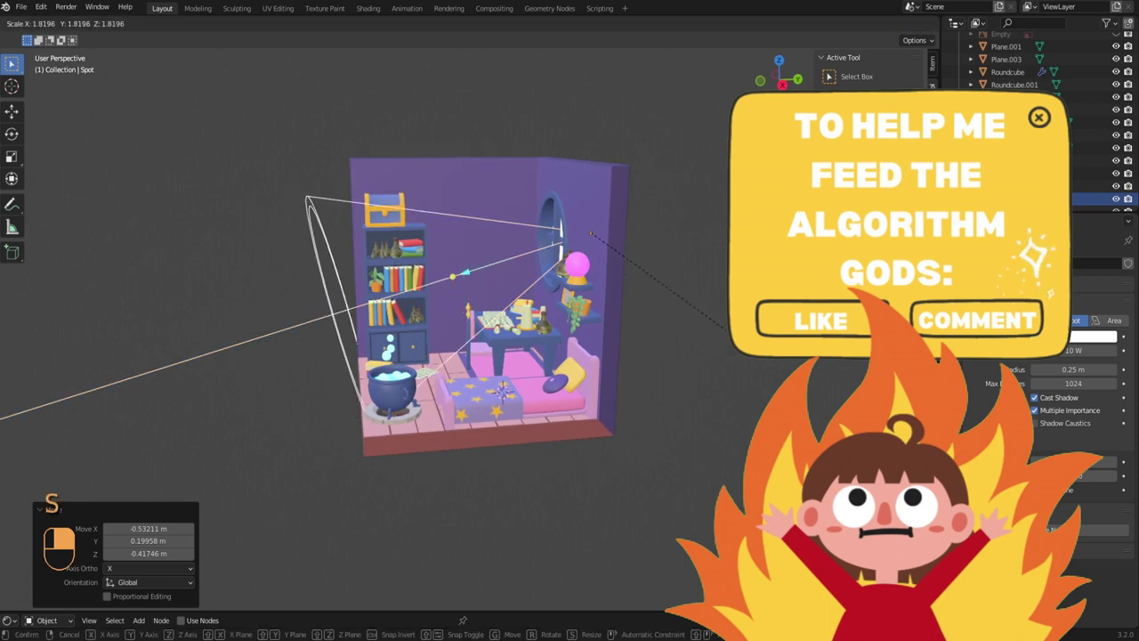
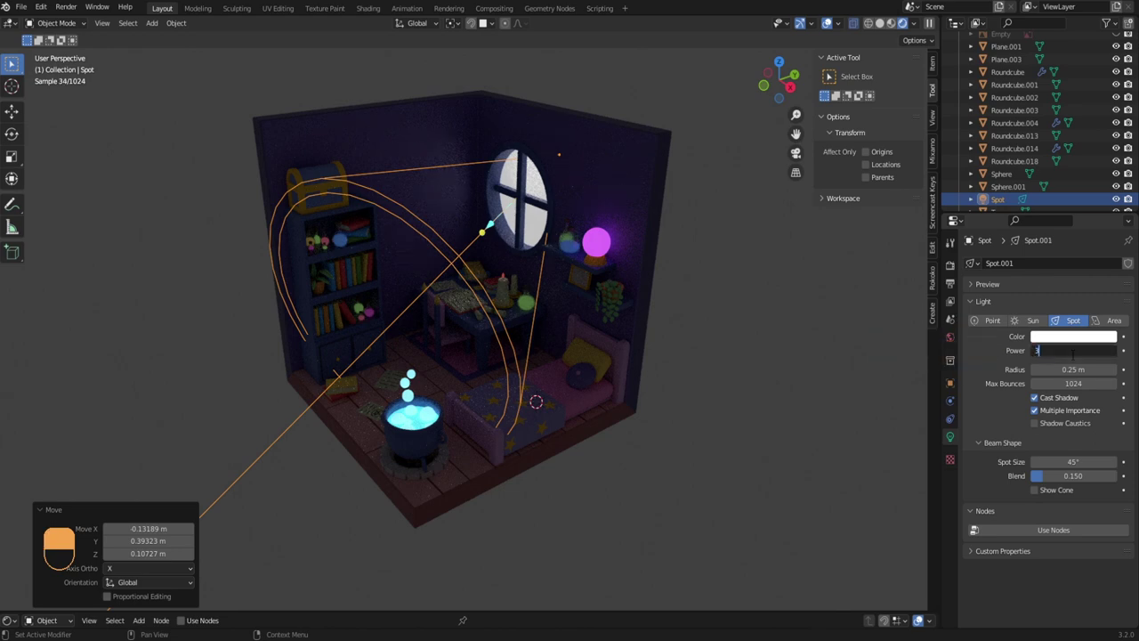
- Set the spot light Power to 3000 W and Spot Size to 55°
key(0)
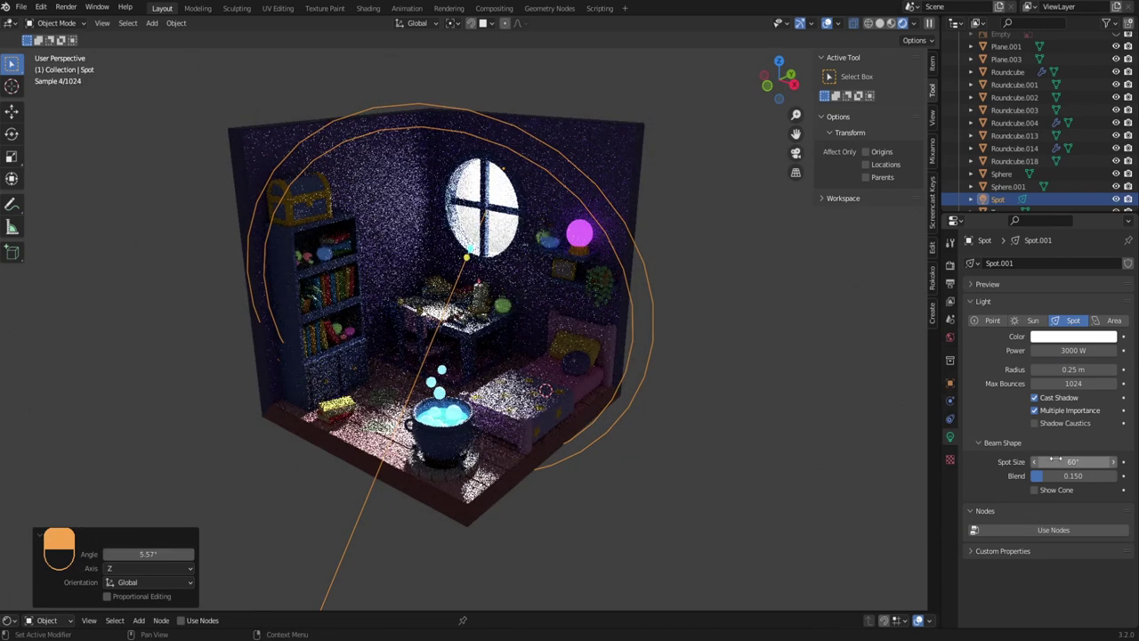
key(5)
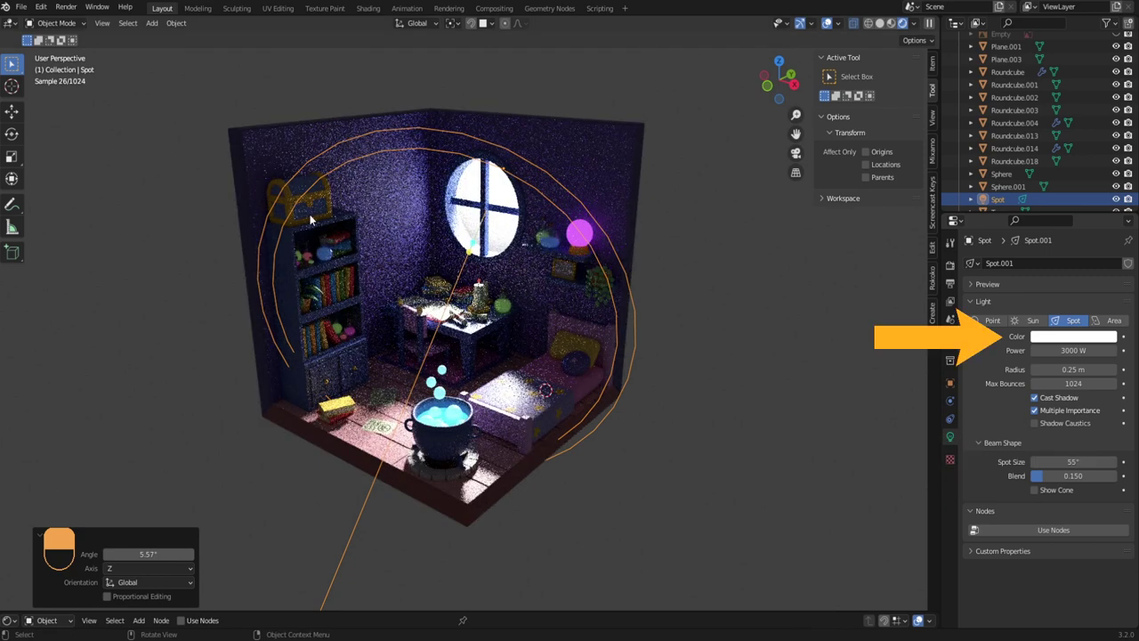
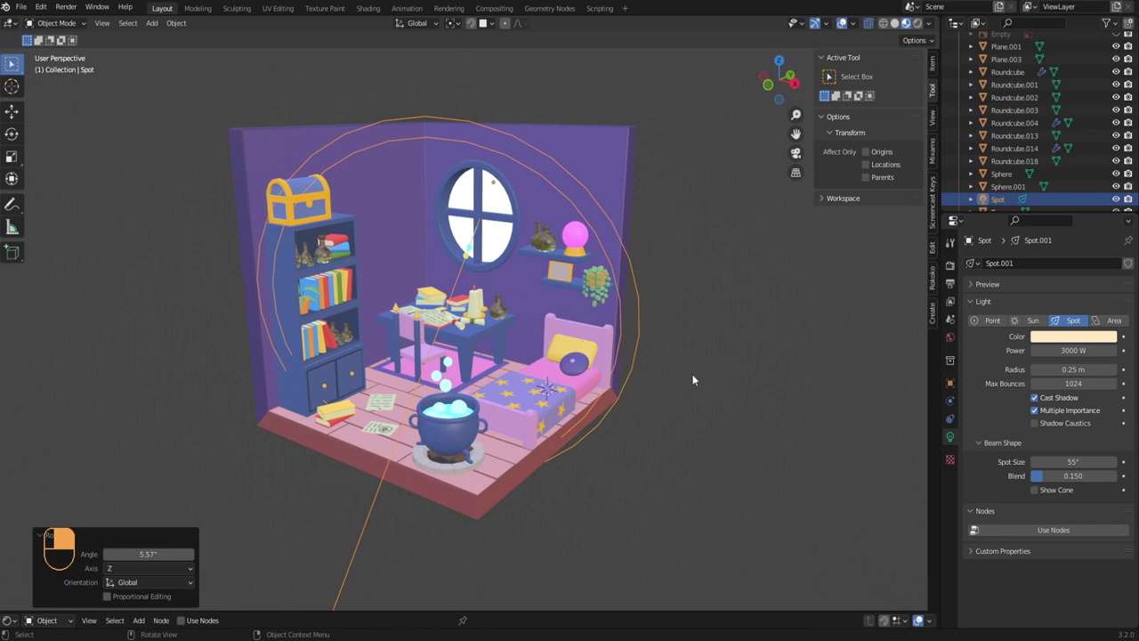
- Add an Area light, rotate it 90° upright on Y and place it enlarged beside the right wall
key(shift+a)
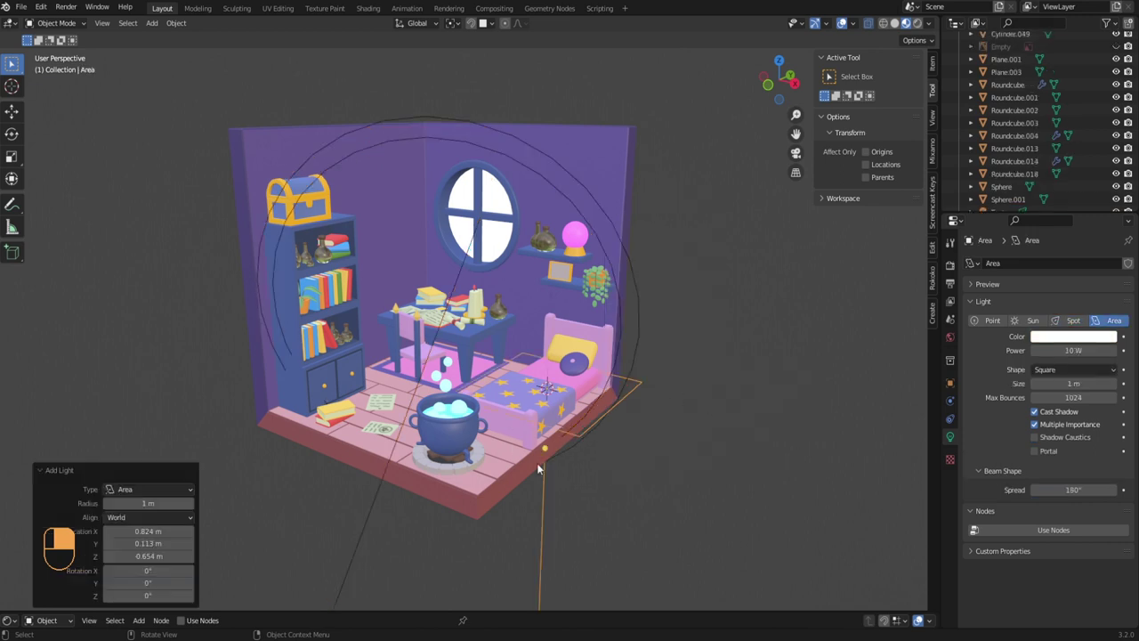
key(g)
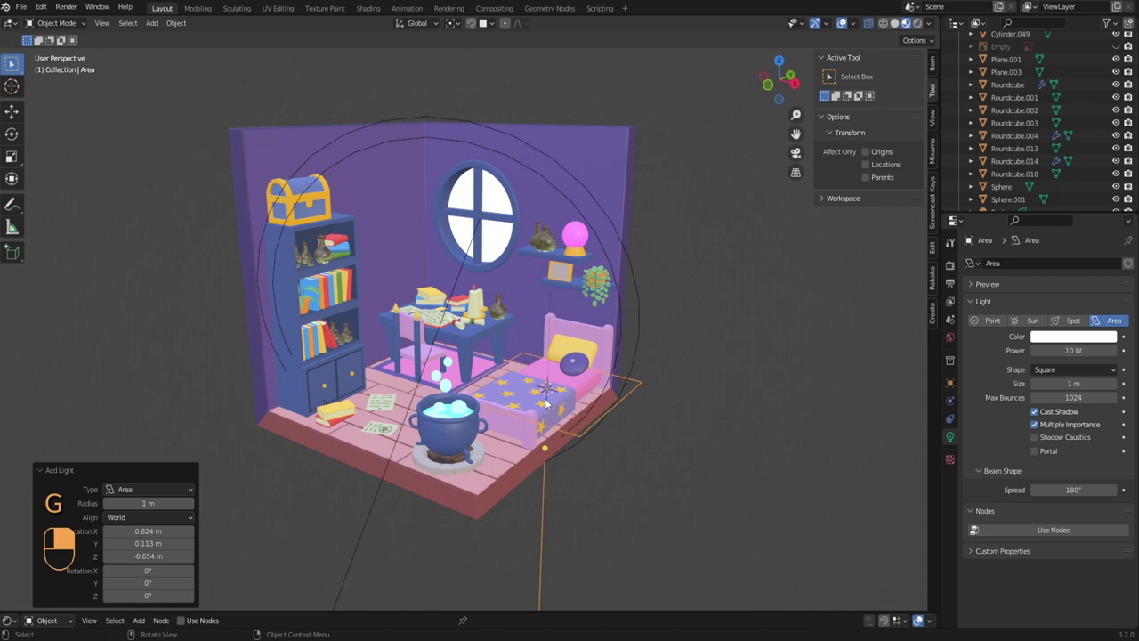
key(r)
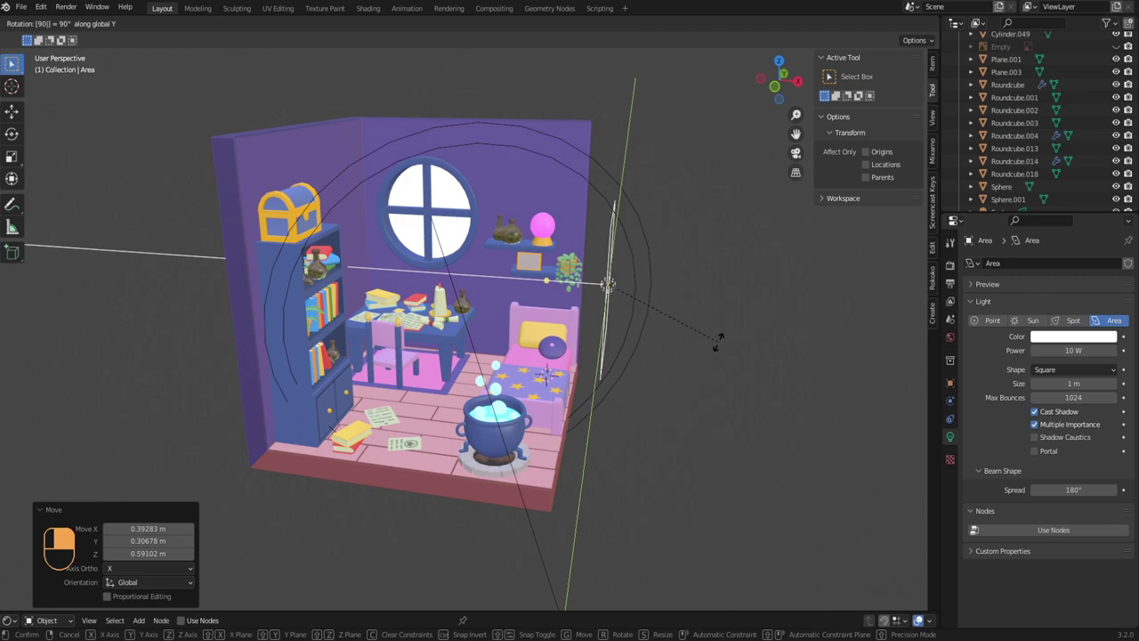
drag(635, 331, 581, 300)
key(g)
key(s)
key(g)
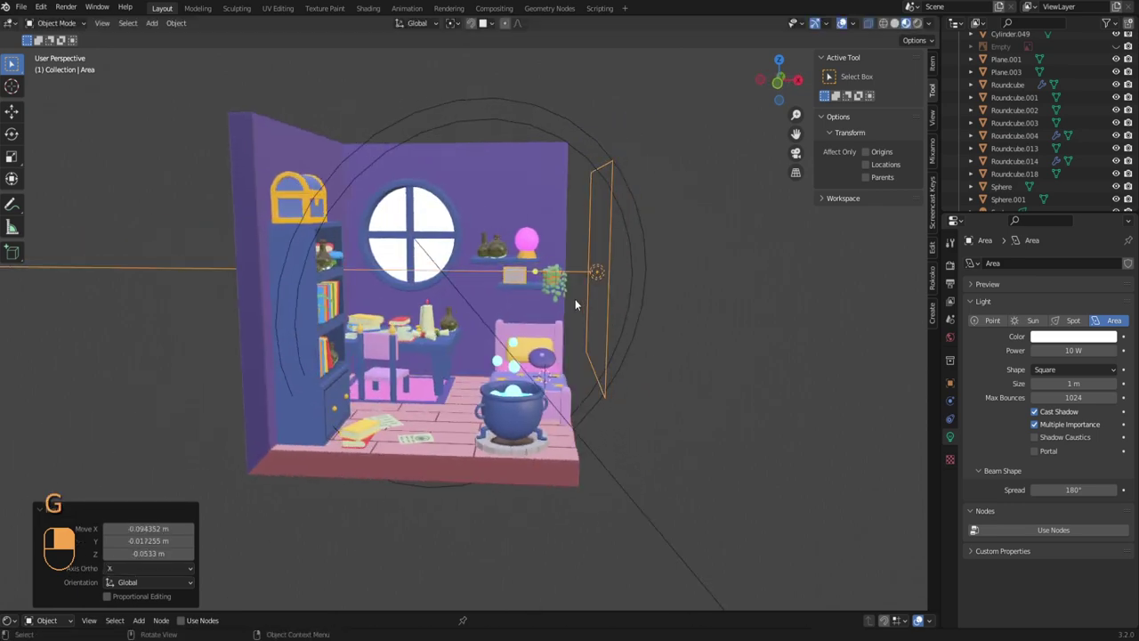
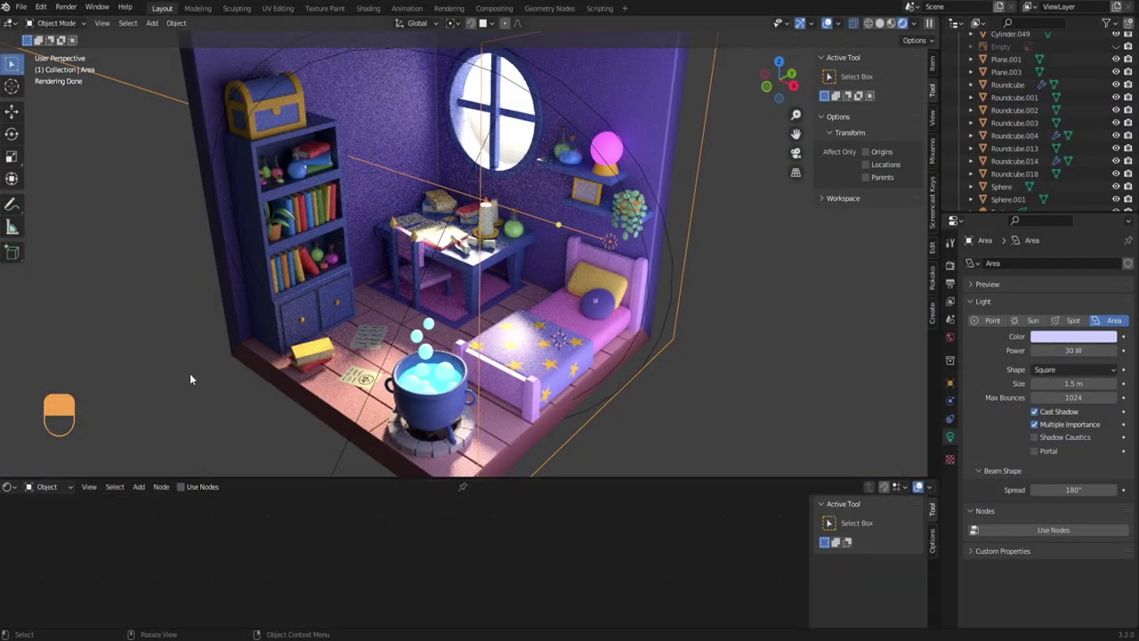
- Check the lavender 30 W, 1.5 m area light's effect on the bed corner in the viewport
middle_click(9, 494)
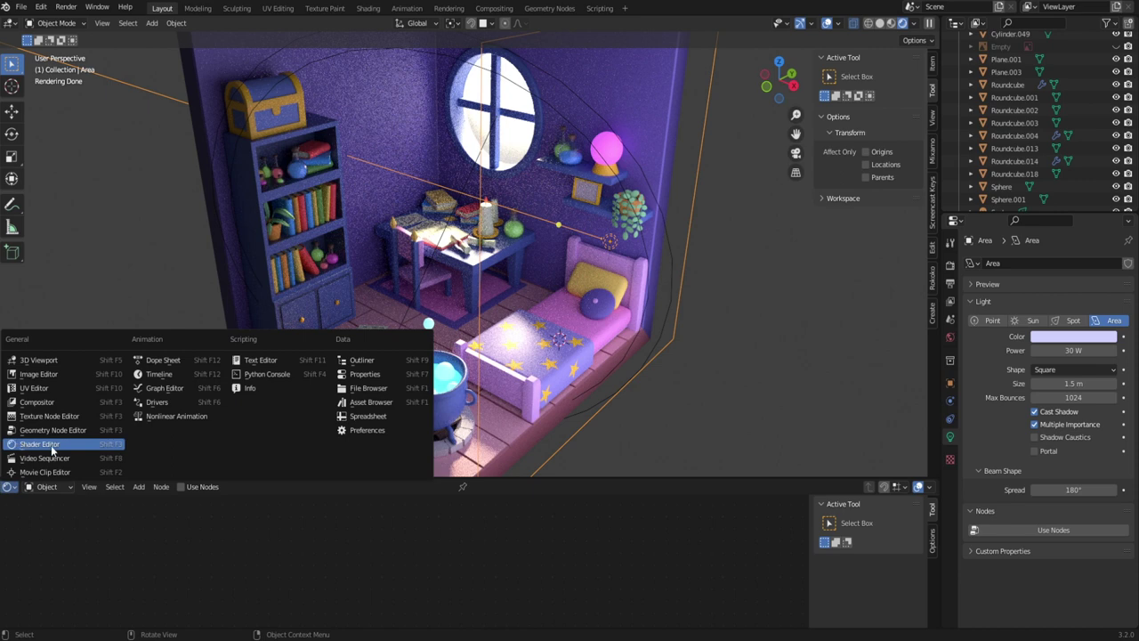
middle_click(54, 523)
right_click(53, 523)
- Adjust the World shader node area while setting up the Environment Texture background
drag(54, 523, 47, 523)
drag(57, 493, 47, 523)
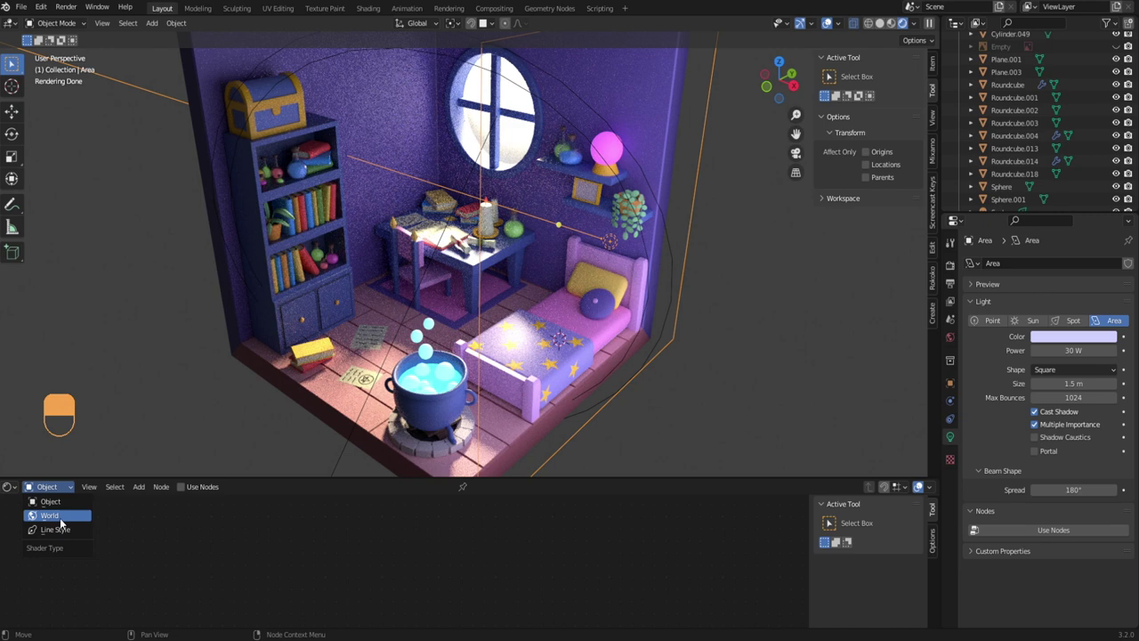
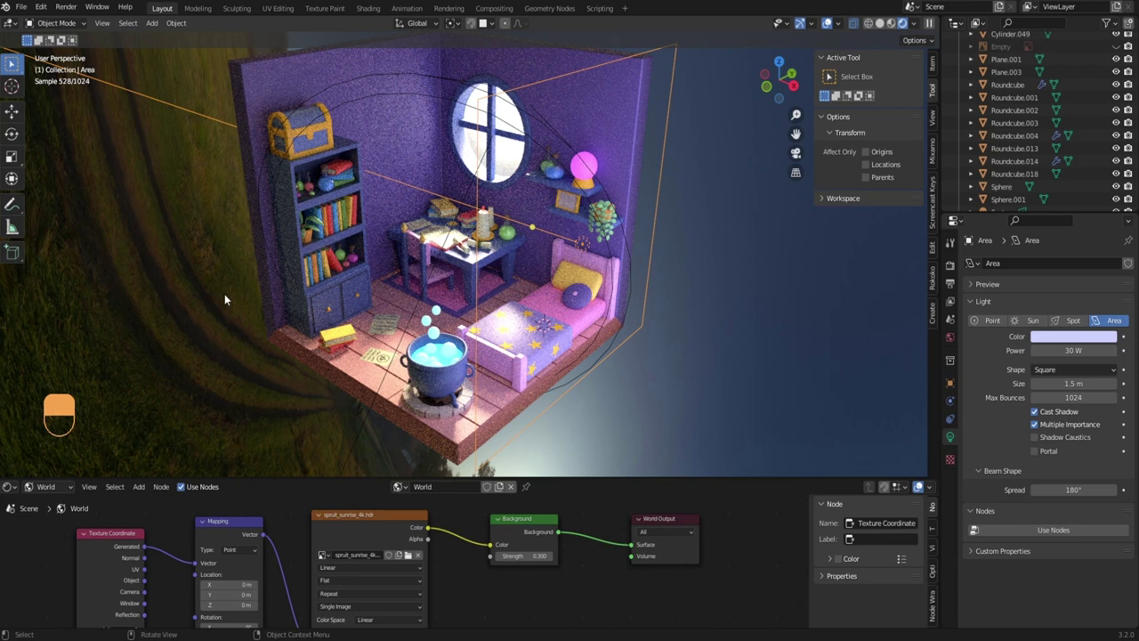
- Bring the Film settings into view in Render Properties to enable Transparent
drag(953, 268, 982, 418)
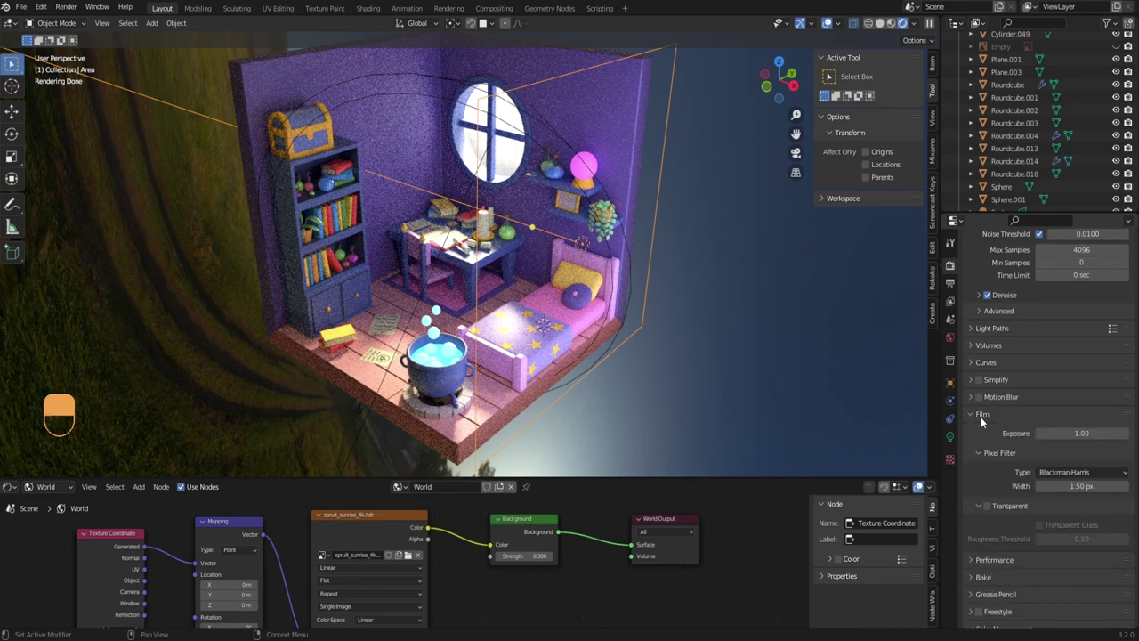
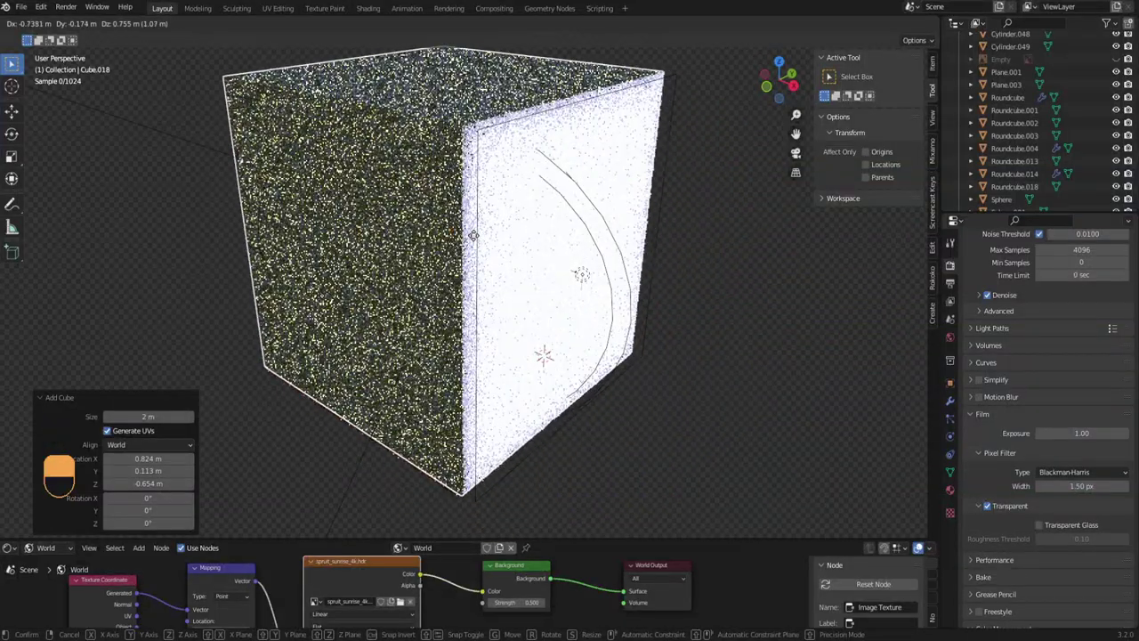
- Place the cube over the room and name its new material volume_scatter
drag(478, 242, 952, 493)
drag(951, 495, 1030, 324)
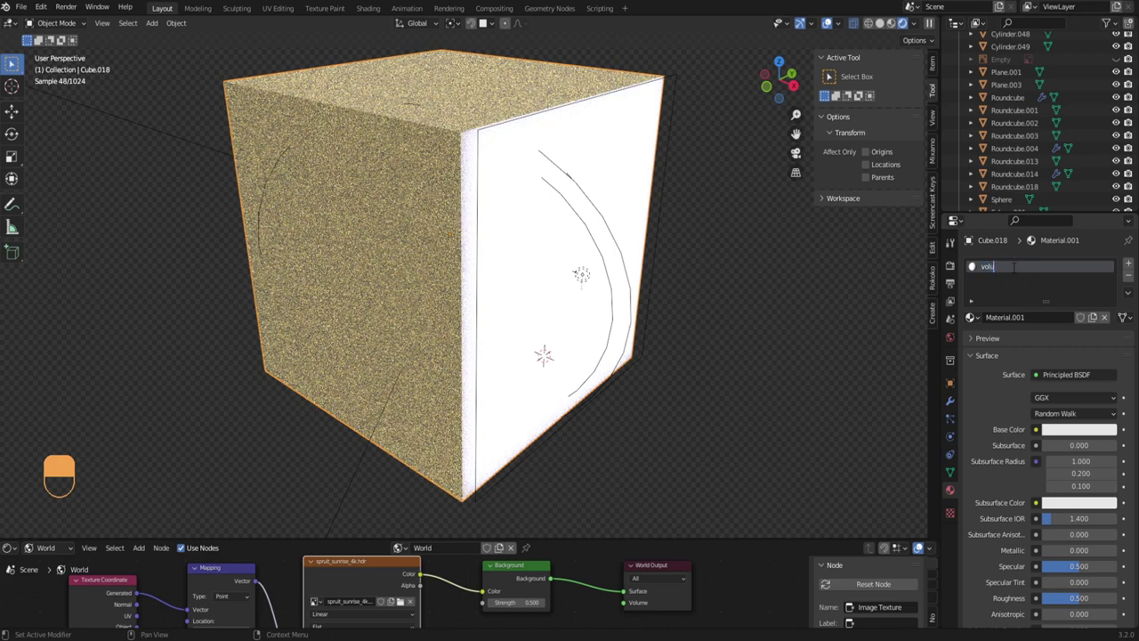
key(t)
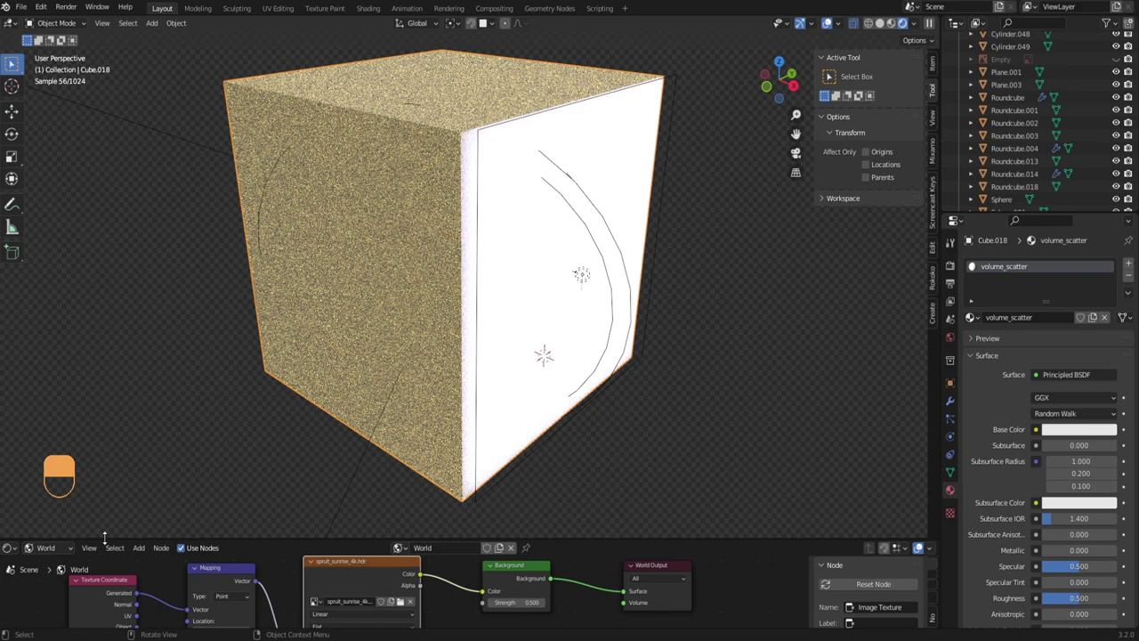
- Remove the default Principled BSDF so the material has no surface shader
drag(54, 504, 431, 563)
drag(54, 504, 441, 545)
drag(54, 505, 505, 573)
- Feed a Volume Scatter node at density 0.03 into the material's Volume output
key(Delete)
key(shift+a)
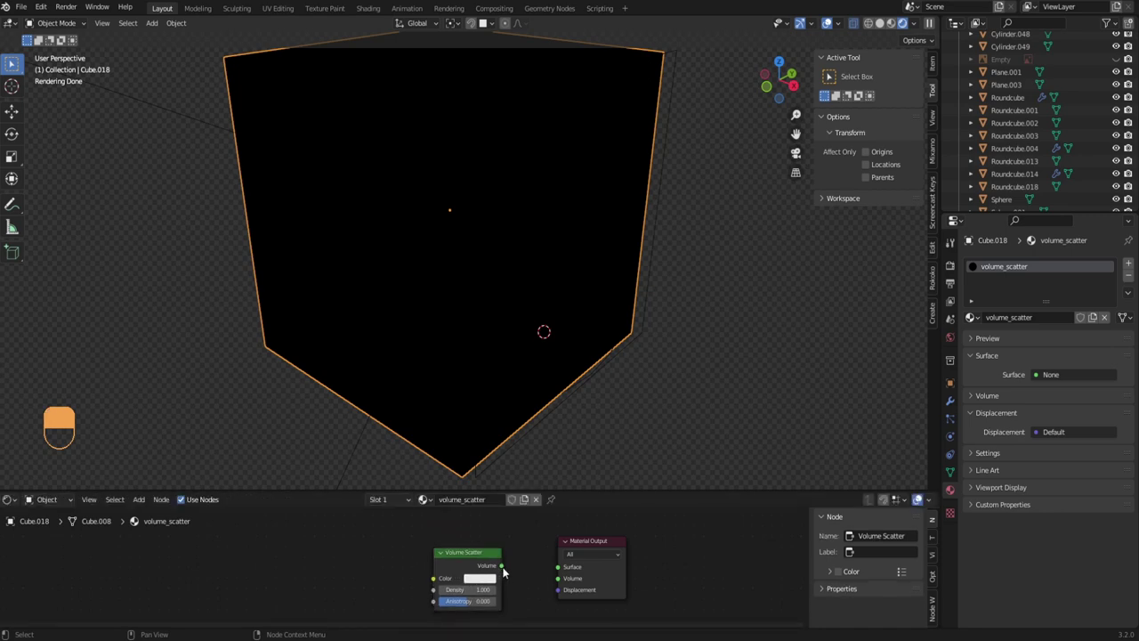
drag(506, 573, 505, 571)
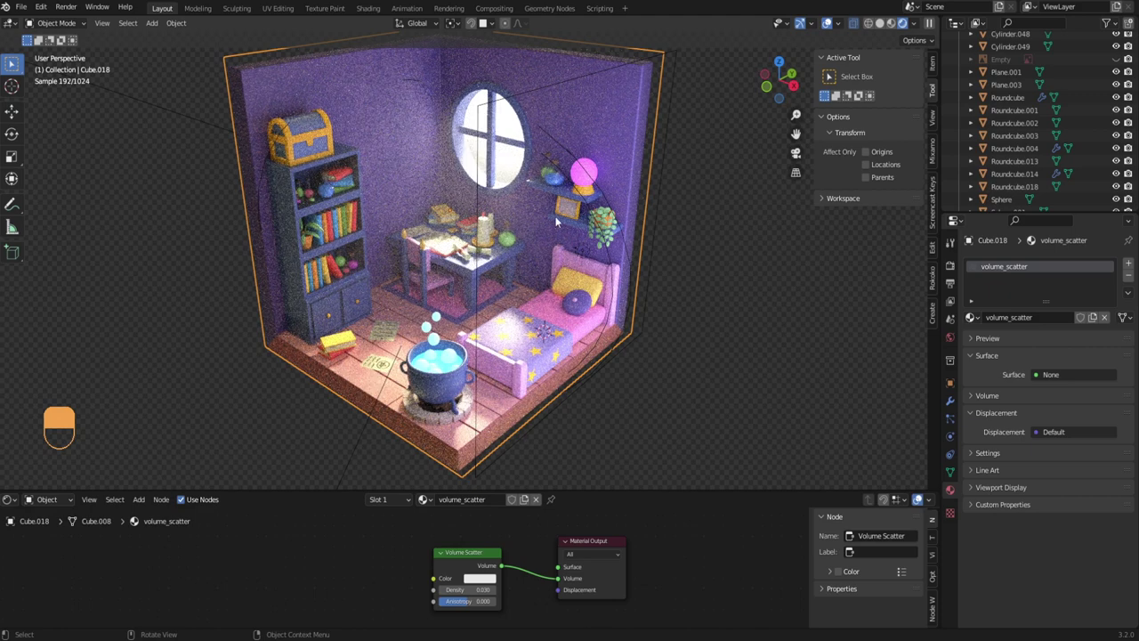
key(h)
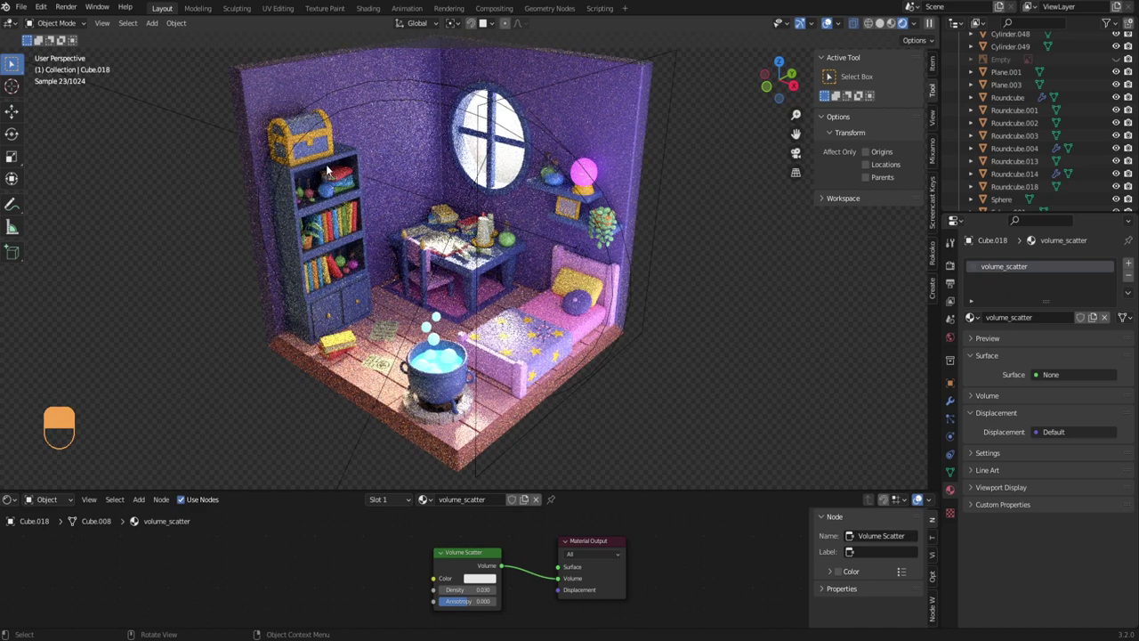
key(ctrl+z)
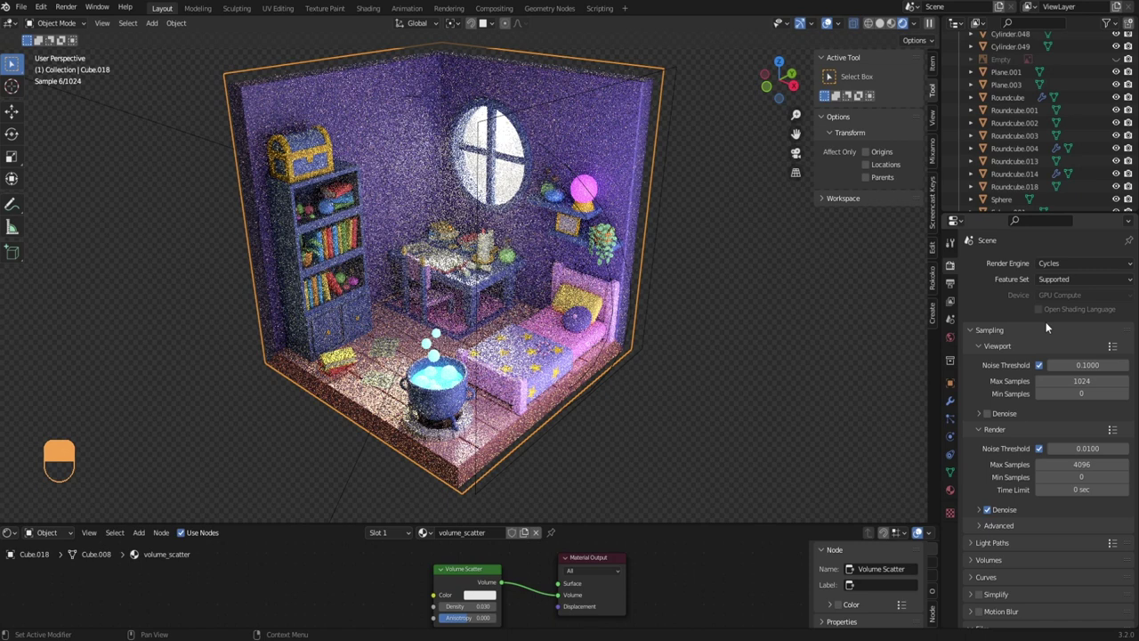
- Enable Denoise under Render > Sampling > Viewport and preview the fog-filled room
click(990, 423)
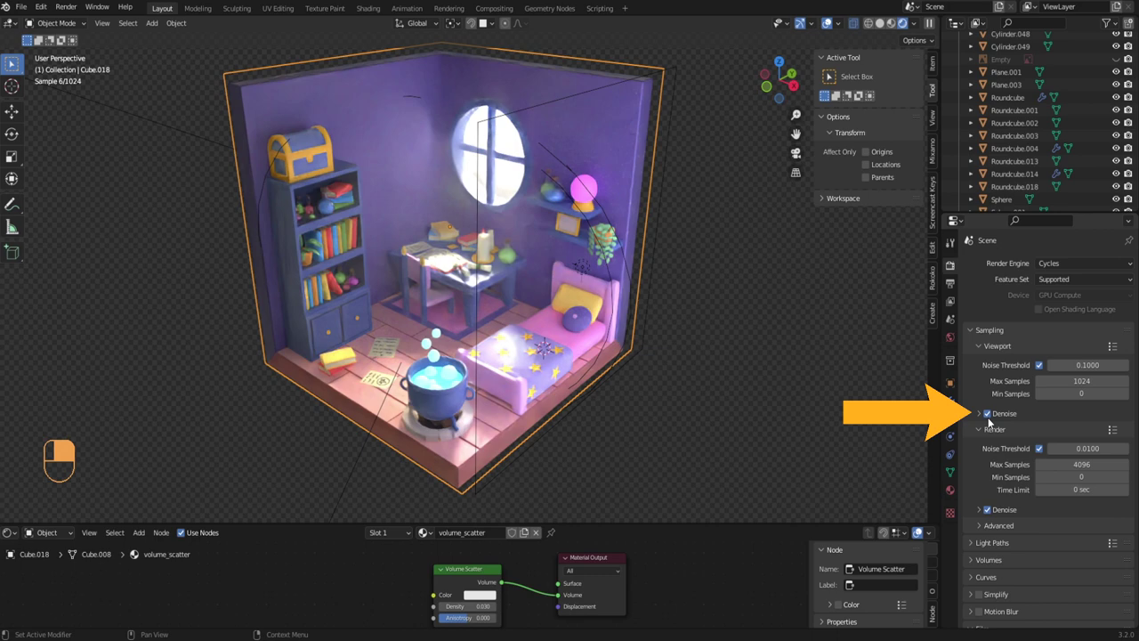
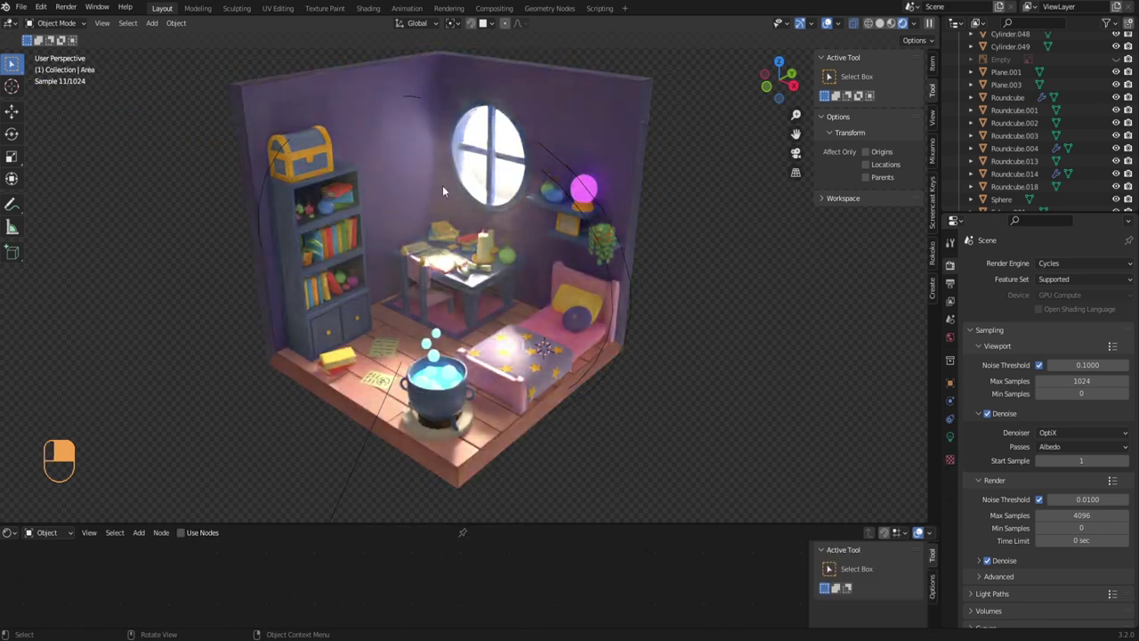
key(ctrl+z)
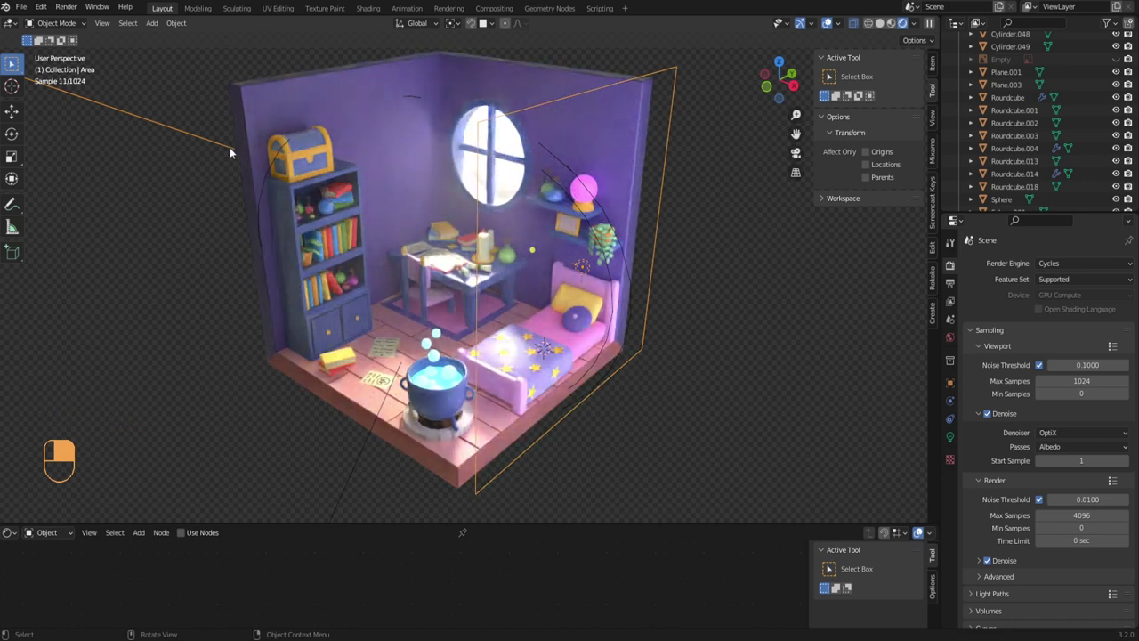
key(h)
key(ctrl+z)
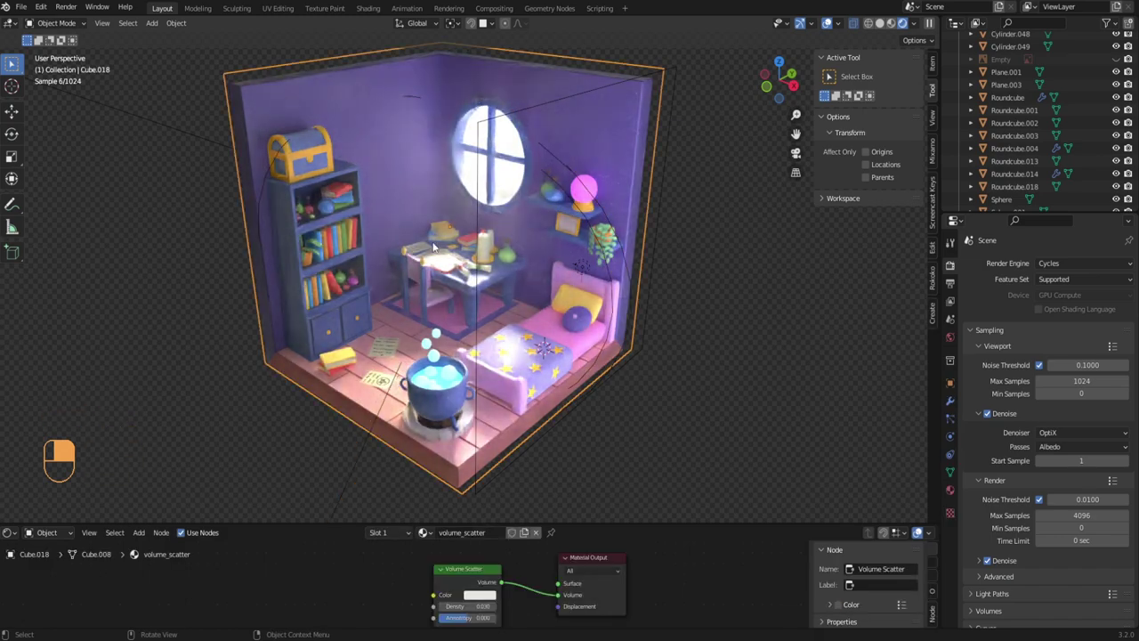
key(h)
right_click(435, 244)
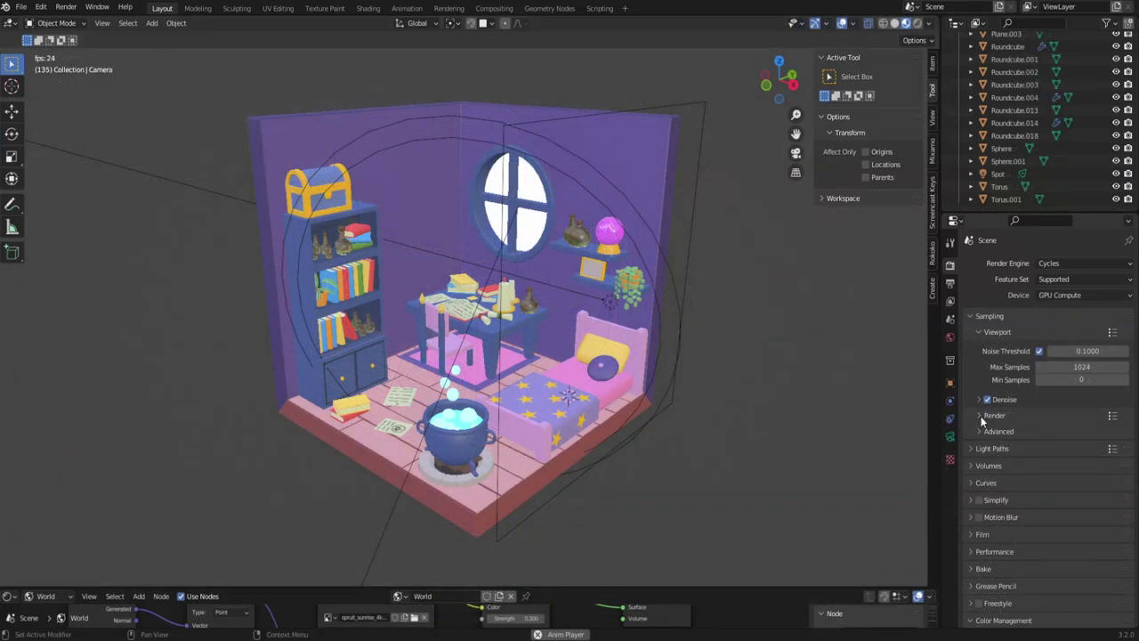